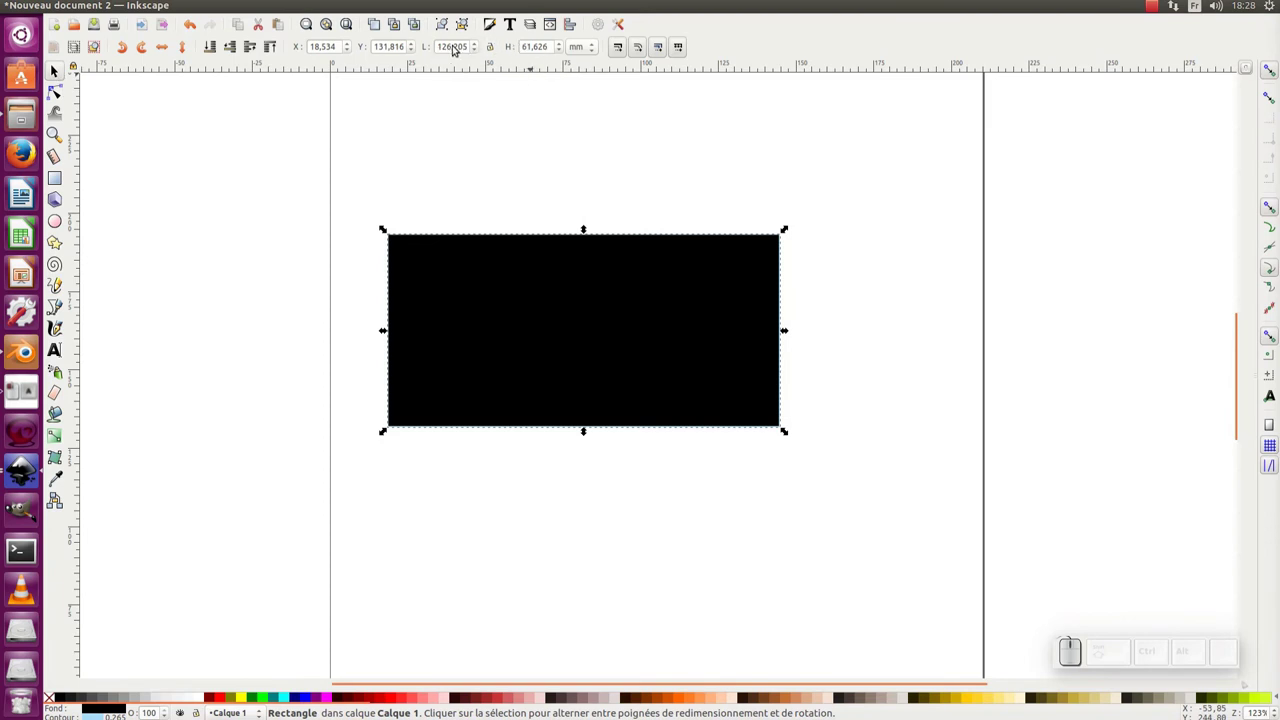
# Set the rectangle to 1920 × 1080 px using pixel units in the toolbar
pyautogui.click(588, 49)
pyautogui.click(555, 36)
pyautogui.click(452, 46)
pyautogui.press('ctrl+a')
pyautogui.press('KP_1')
pyautogui.press('KP_9')
pyautogui.press('KP_2')
pyautogui.press('Tab')
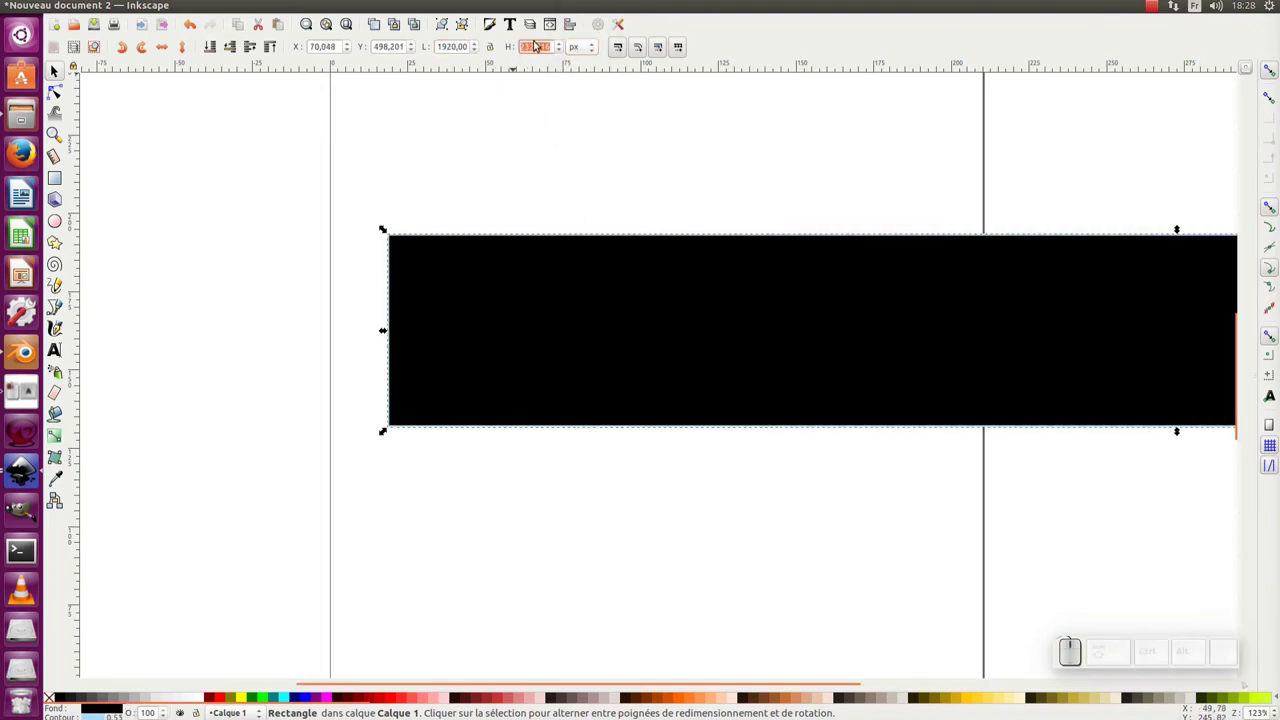
pyautogui.press('KP_1')
pyautogui.press('KP_0')
pyautogui.press('KP_8')
pyautogui.press('KP_Enter')
pyautogui.press('KP_Subtract')
# Zoom out and drag the rectangle partly over the page
pyautogui.click(708, 226)
pyautogui.moveTo(513, 177); pyautogui.dragTo(490, 287)
pyautogui.click(490, 287)
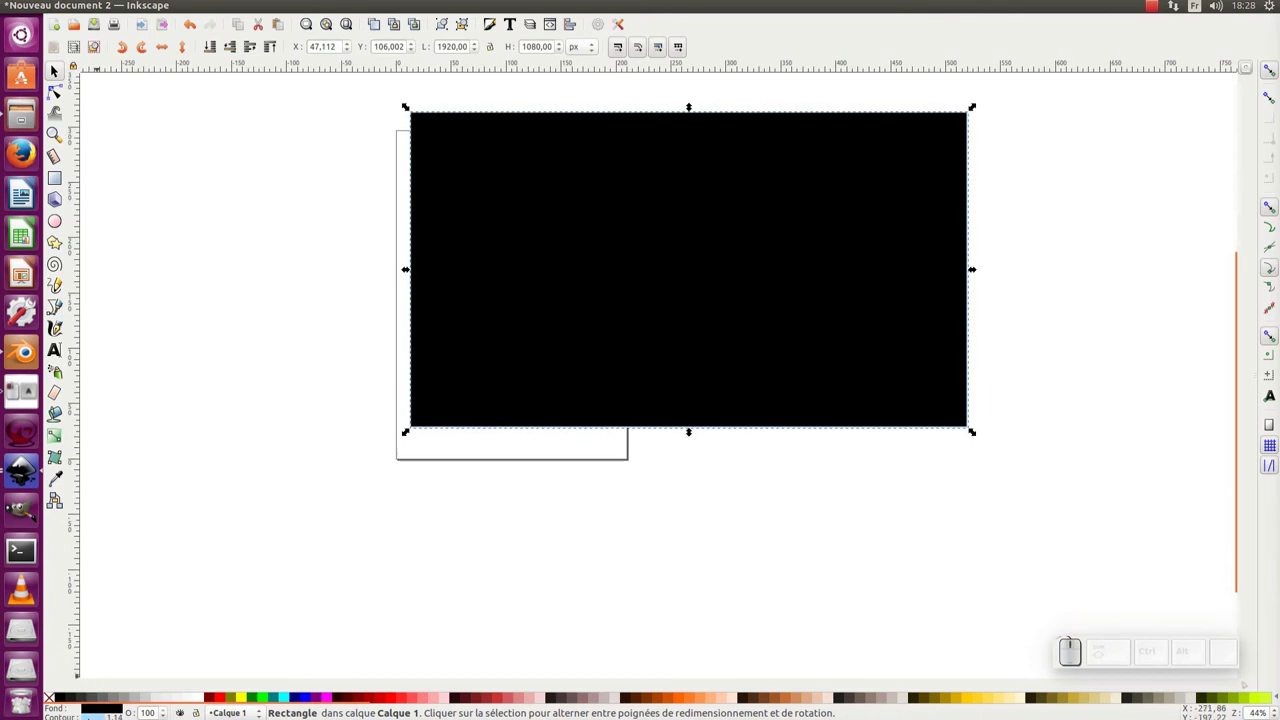
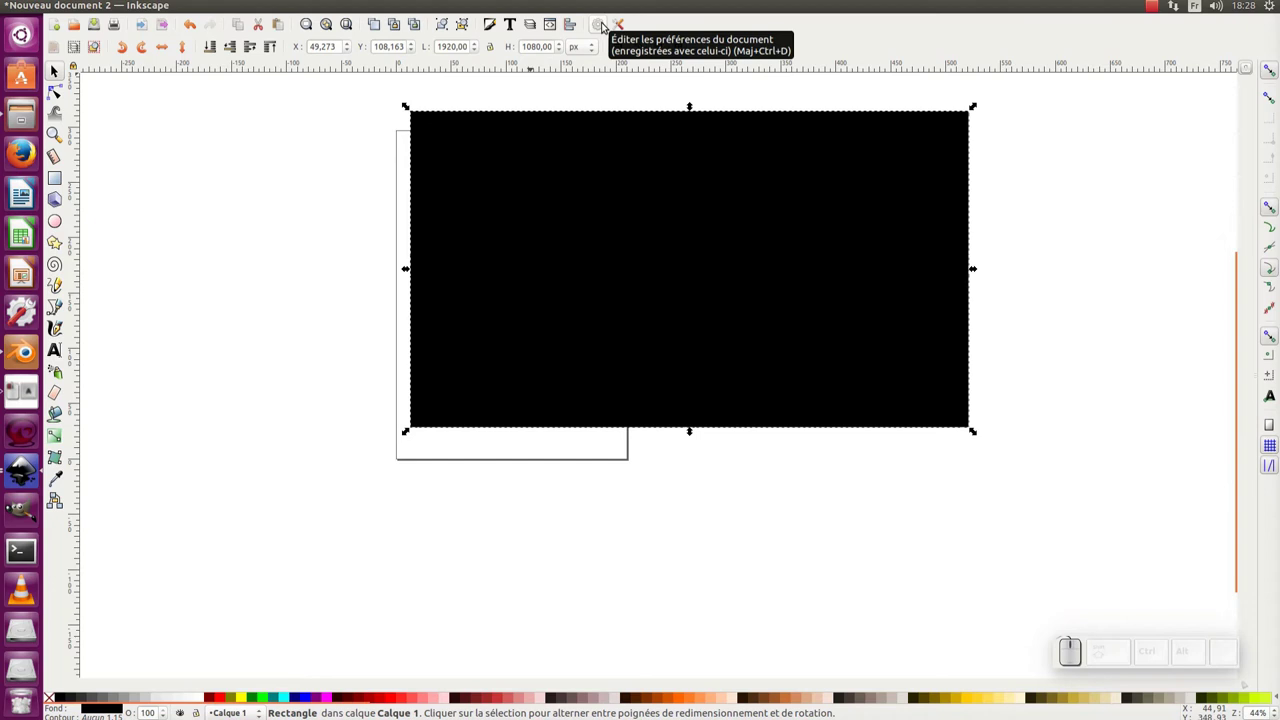
# Show the 'Resize page to content' options in Document Properties
pyautogui.click(603, 24)
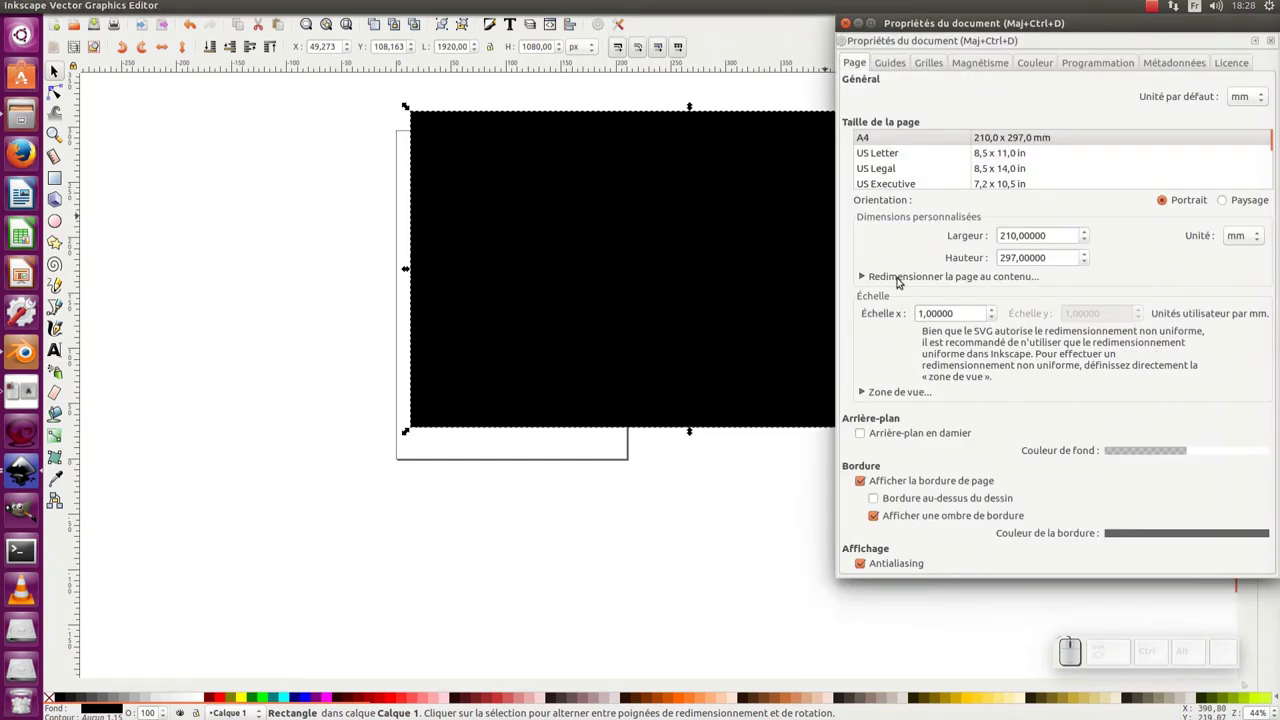
pyautogui.click(902, 278)
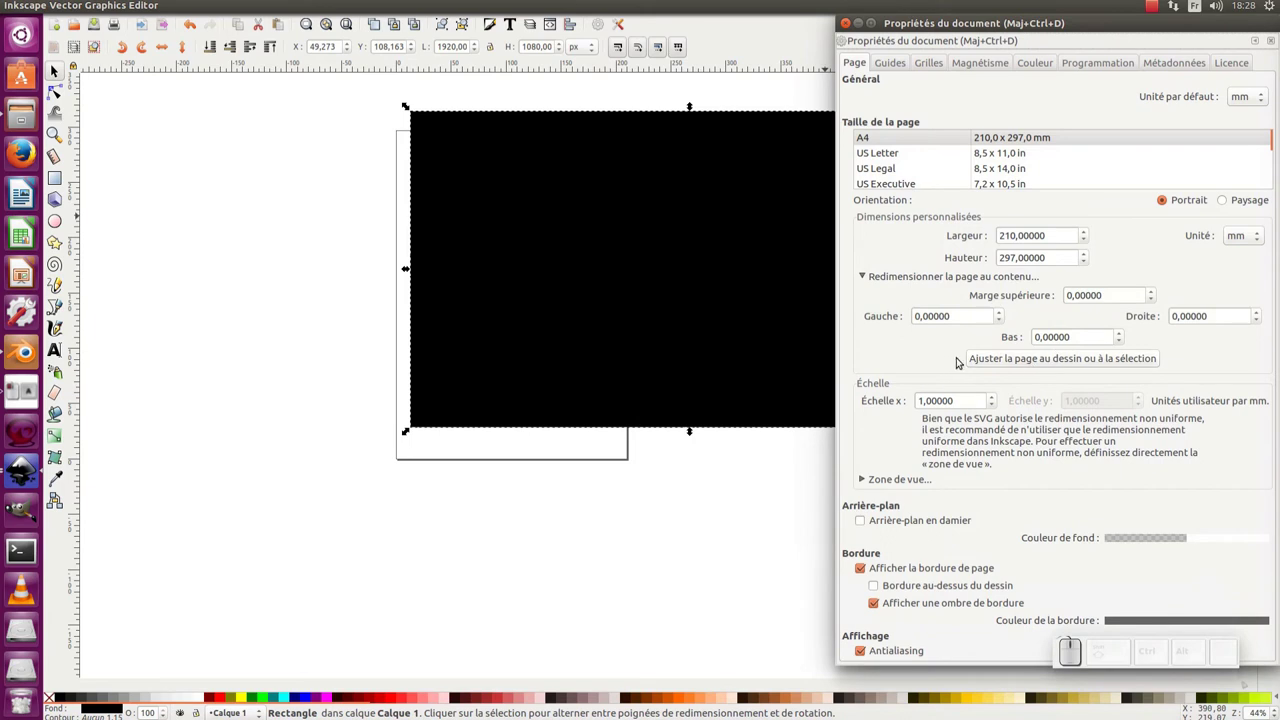
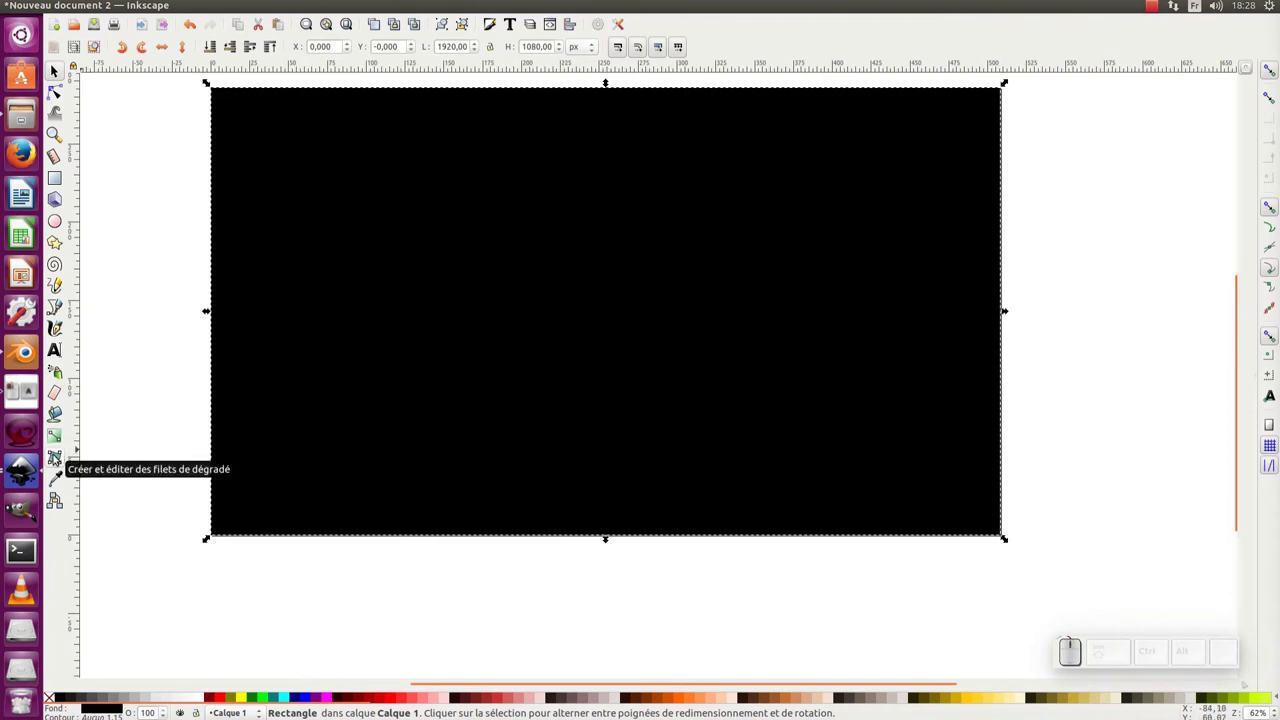
# Switch to the Mesh tool and zoom out over the black rectangle
pyautogui.click(1000, 74)
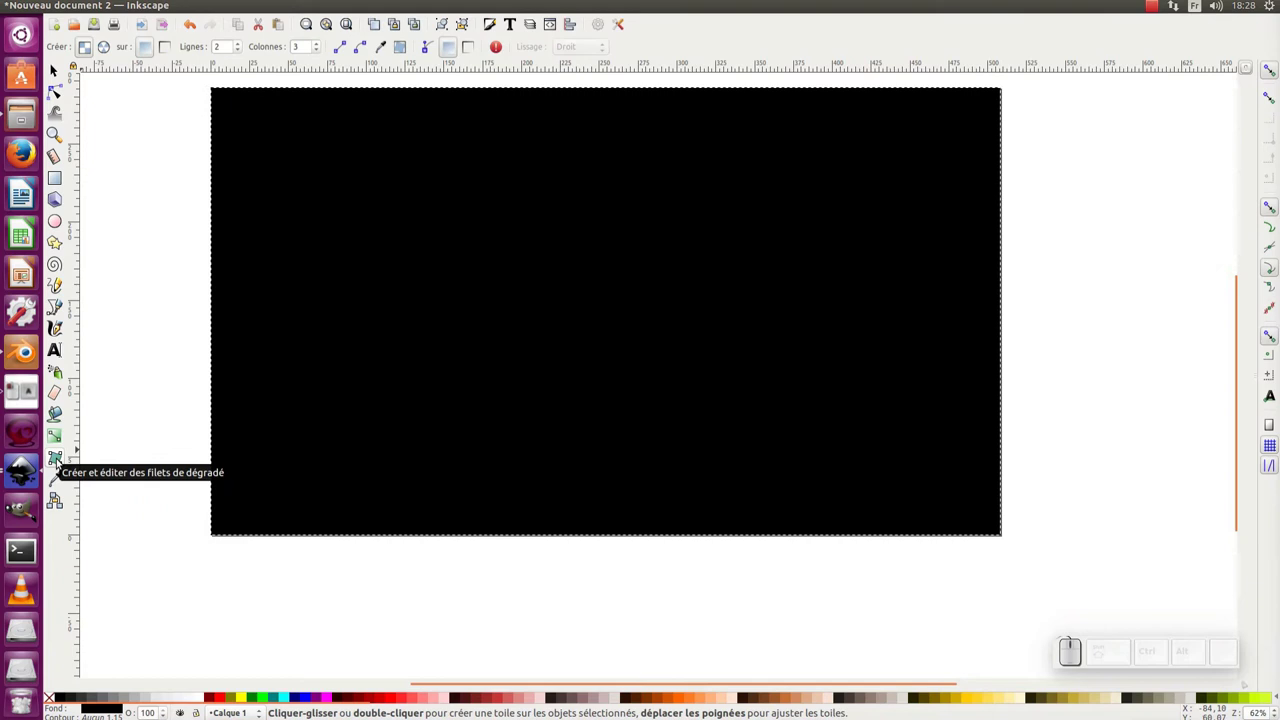
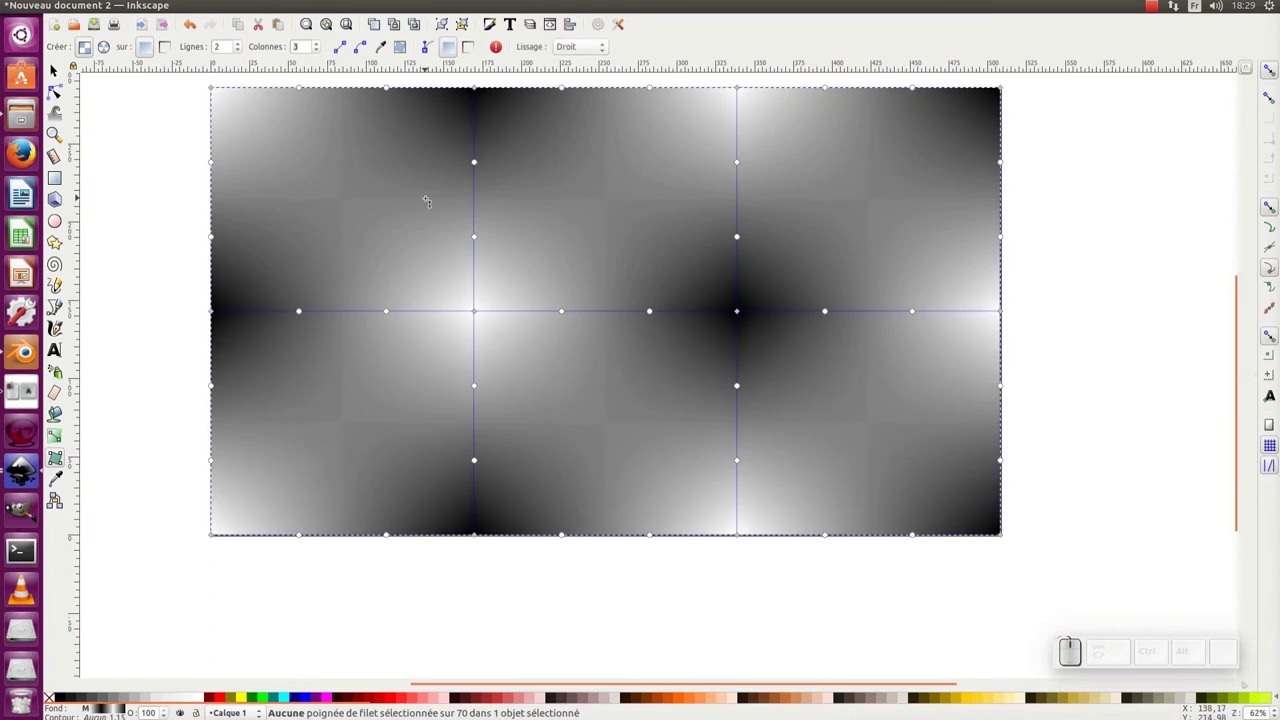
pyautogui.press('KP_Subtract')
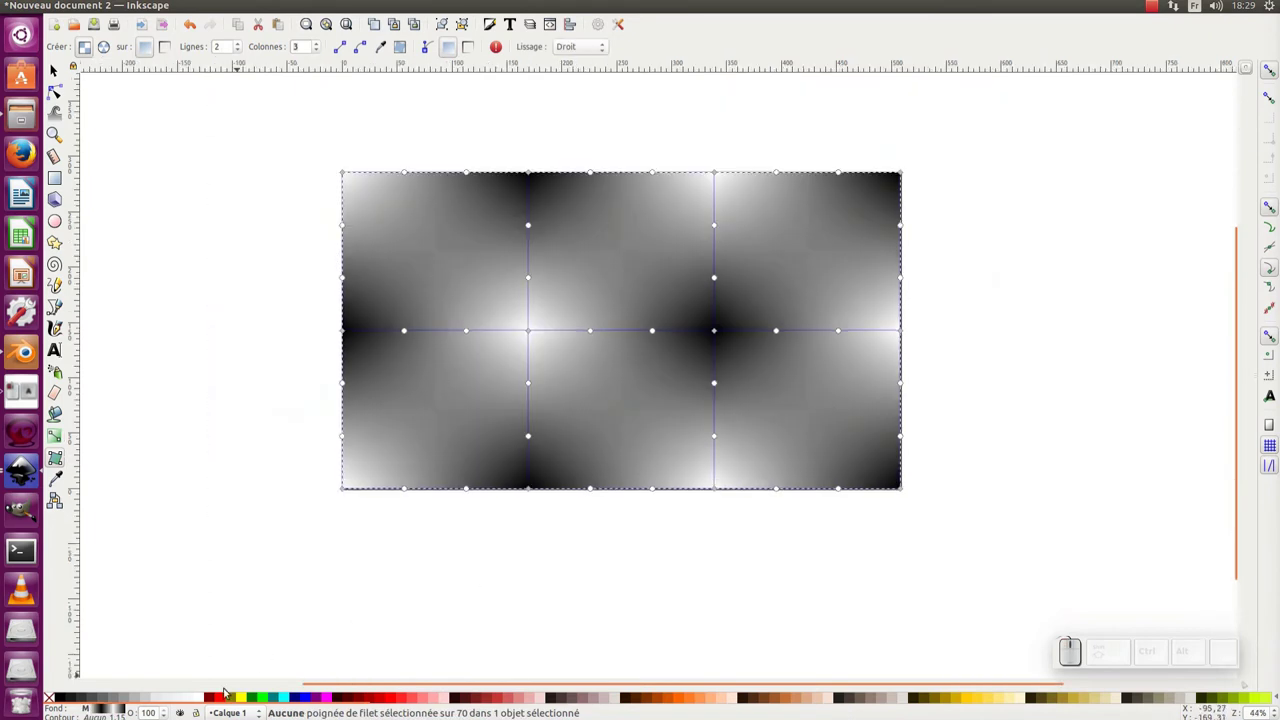
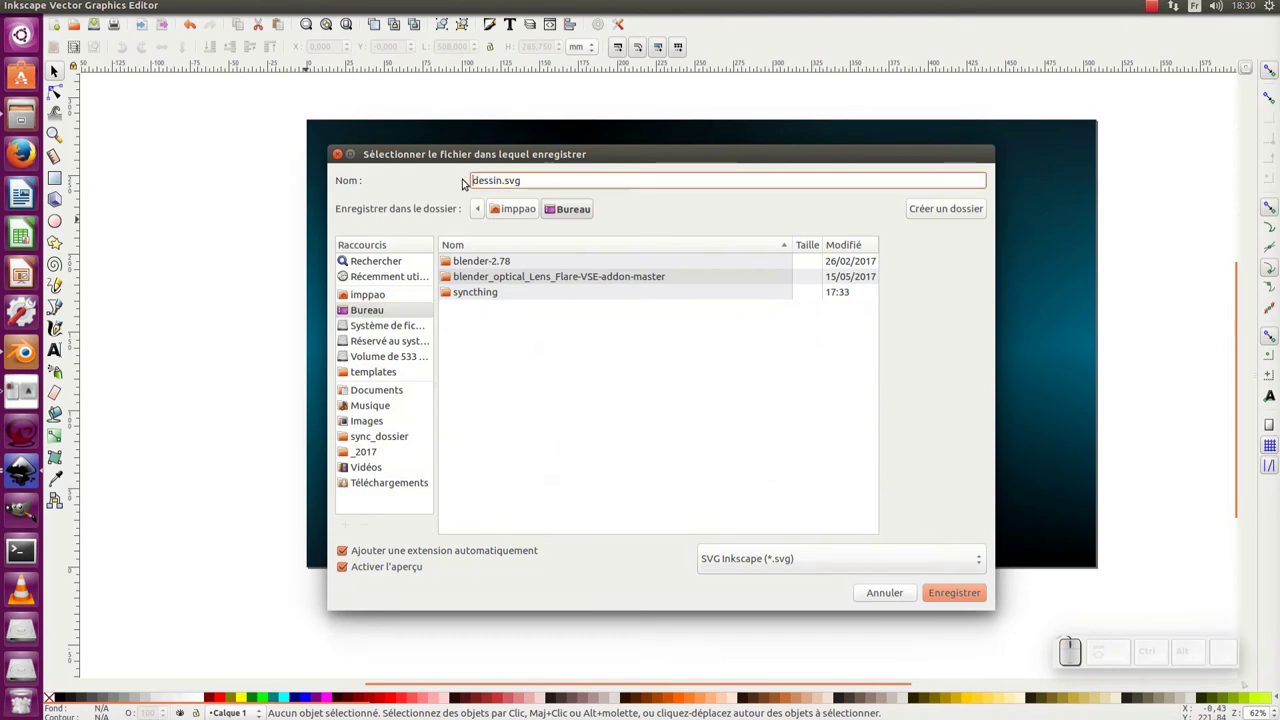
# Name the file fond_ecran01.svg on the Bureau folder and confirm saving
pyautogui.press('d')
pyautogui.press('e')
pyautogui.press('r')
pyautogui.press('KP_1')
pyautogui.press('Delete')
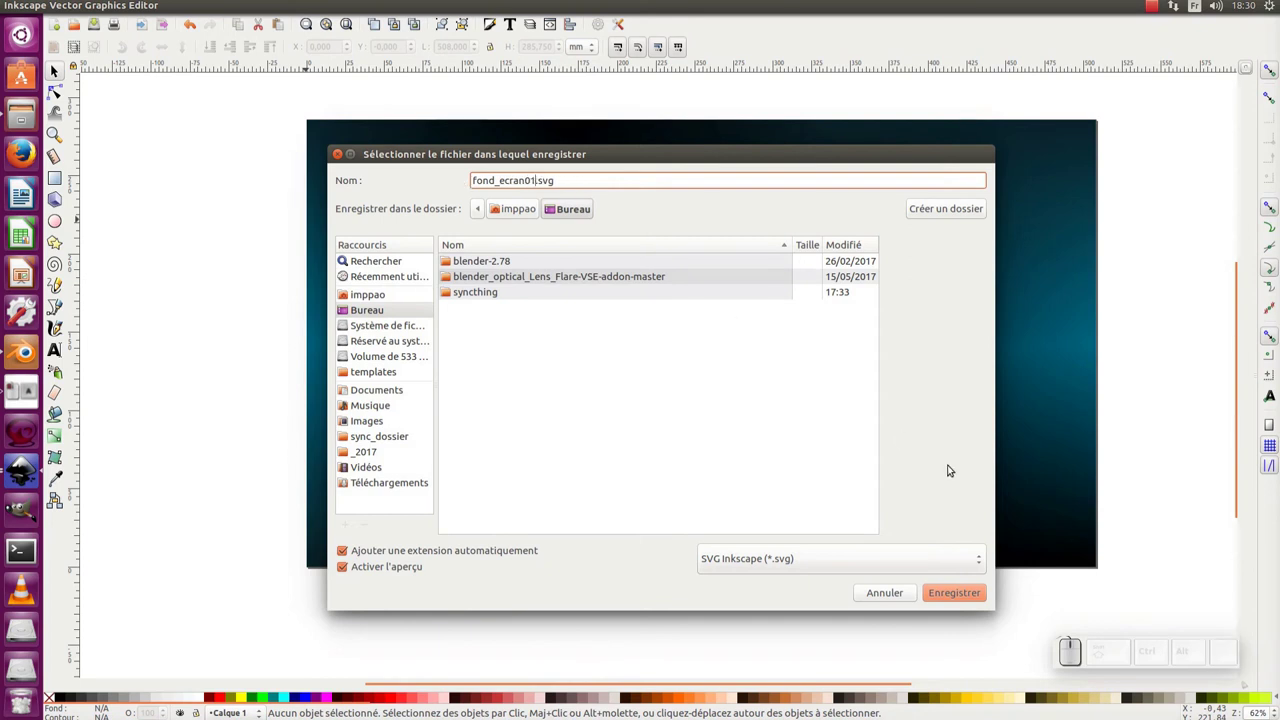
pyautogui.click(981, 591)
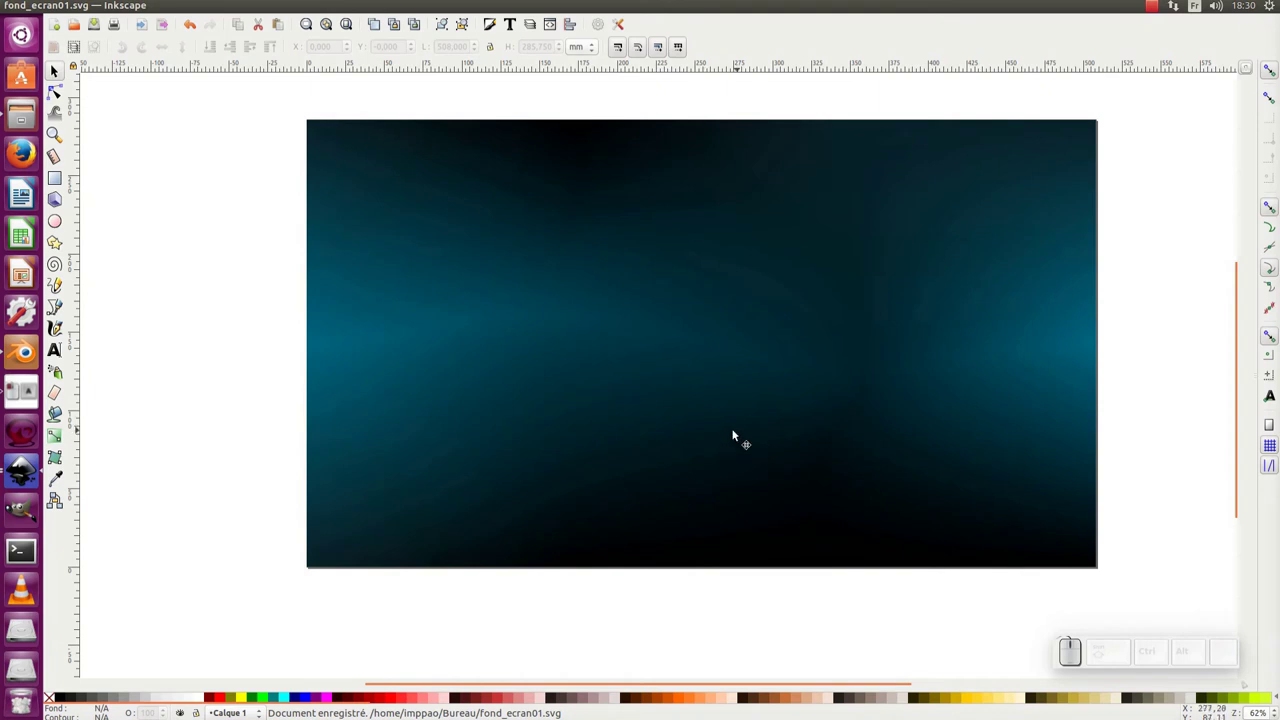
pyautogui.moveTo(438, 335); pyautogui.dragTo(364, 341)
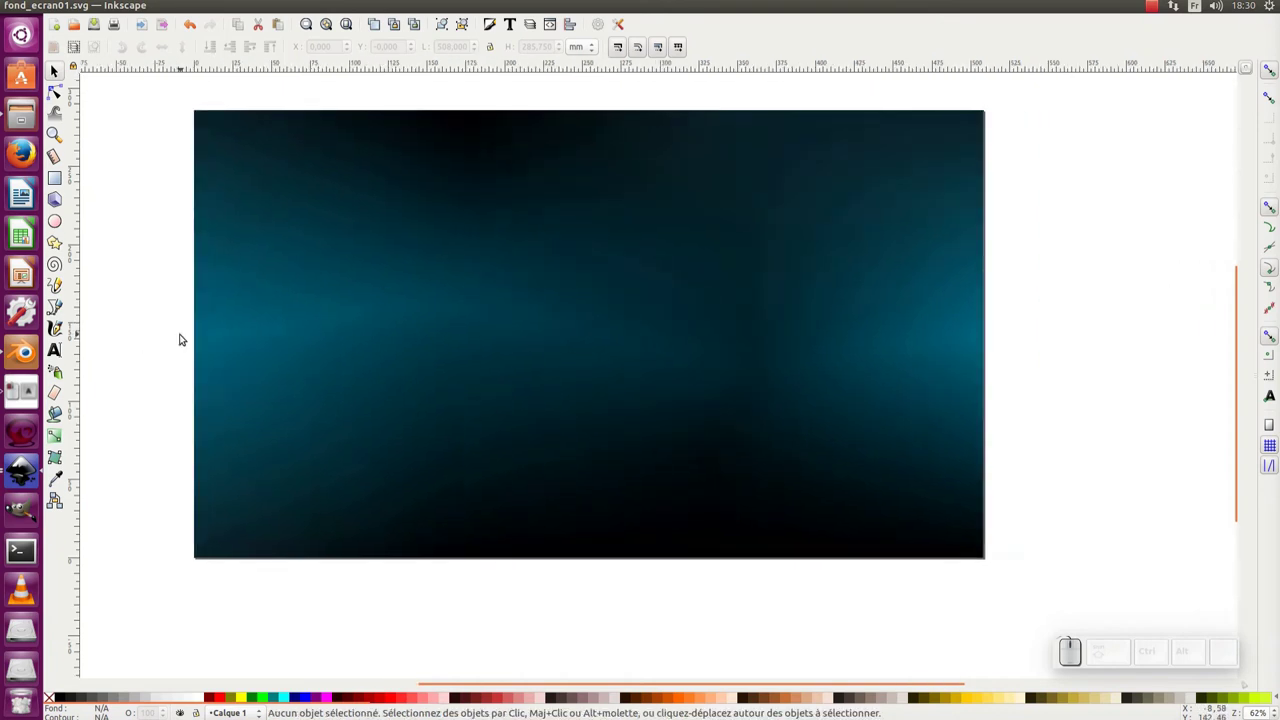
# Glance at the reference wallpaper document and return to fond_ecran01
pyautogui.press('alt+Tab')
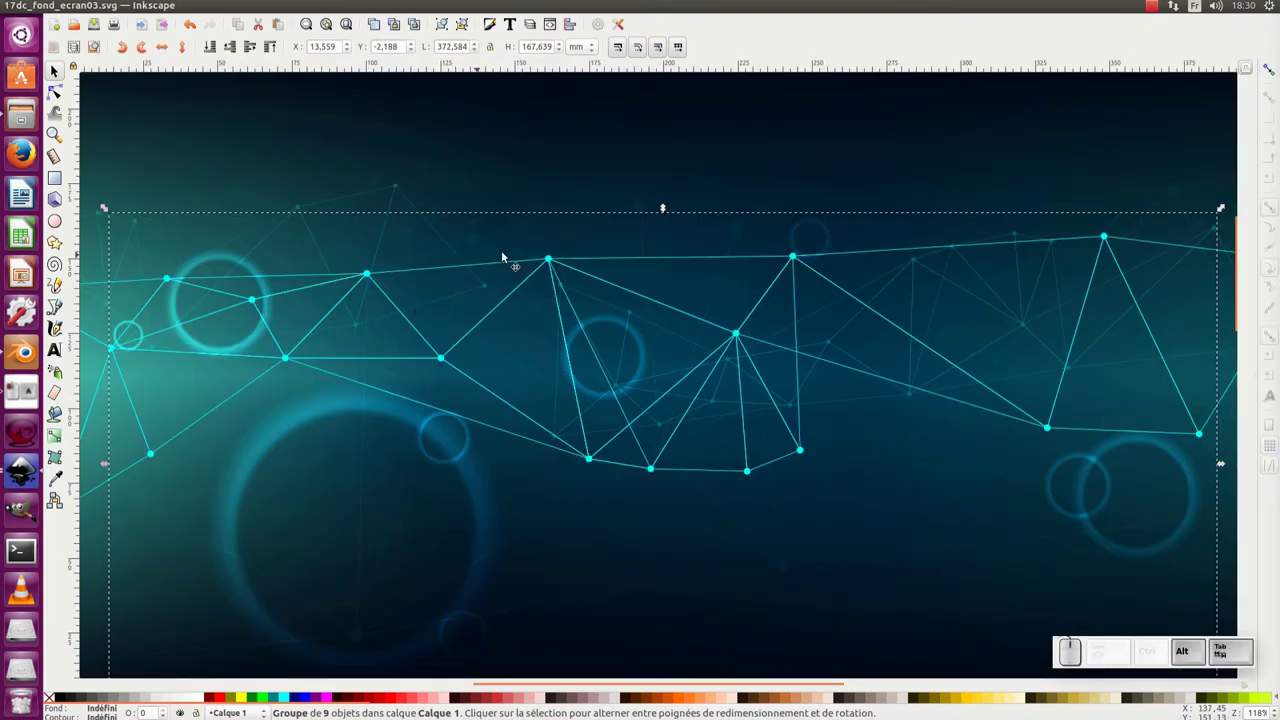
pyautogui.press('alt+Tab')
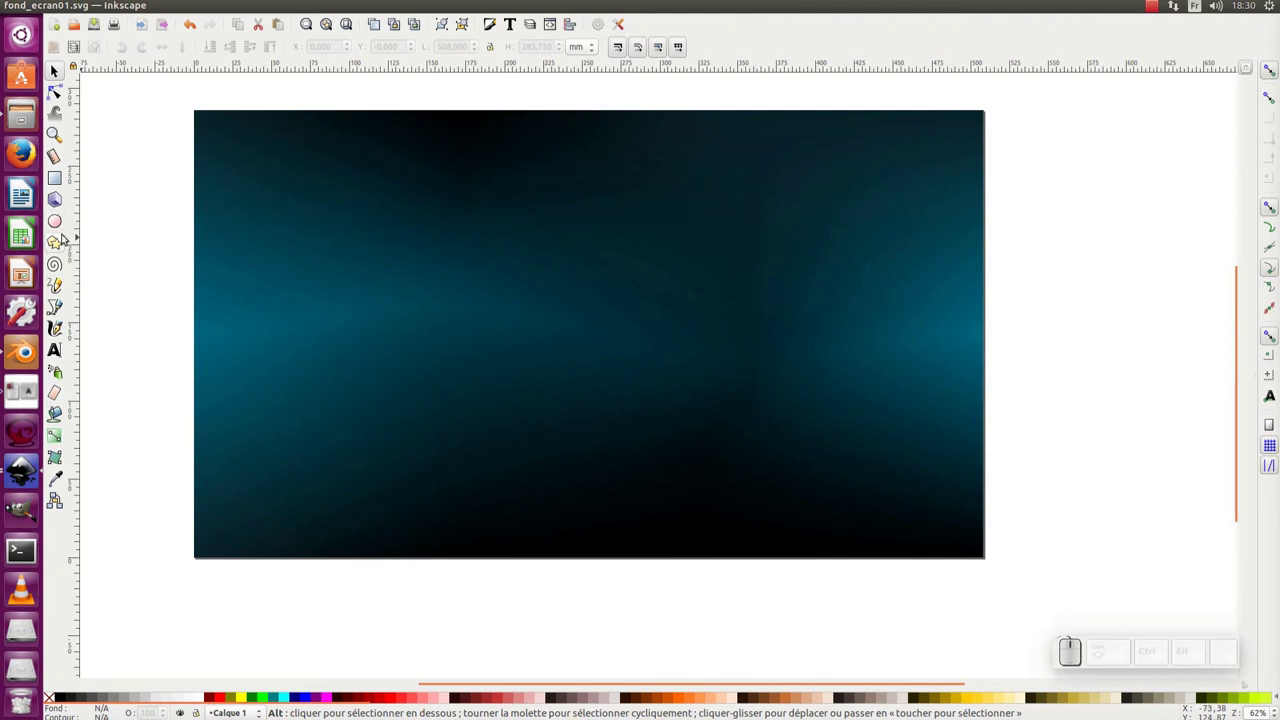
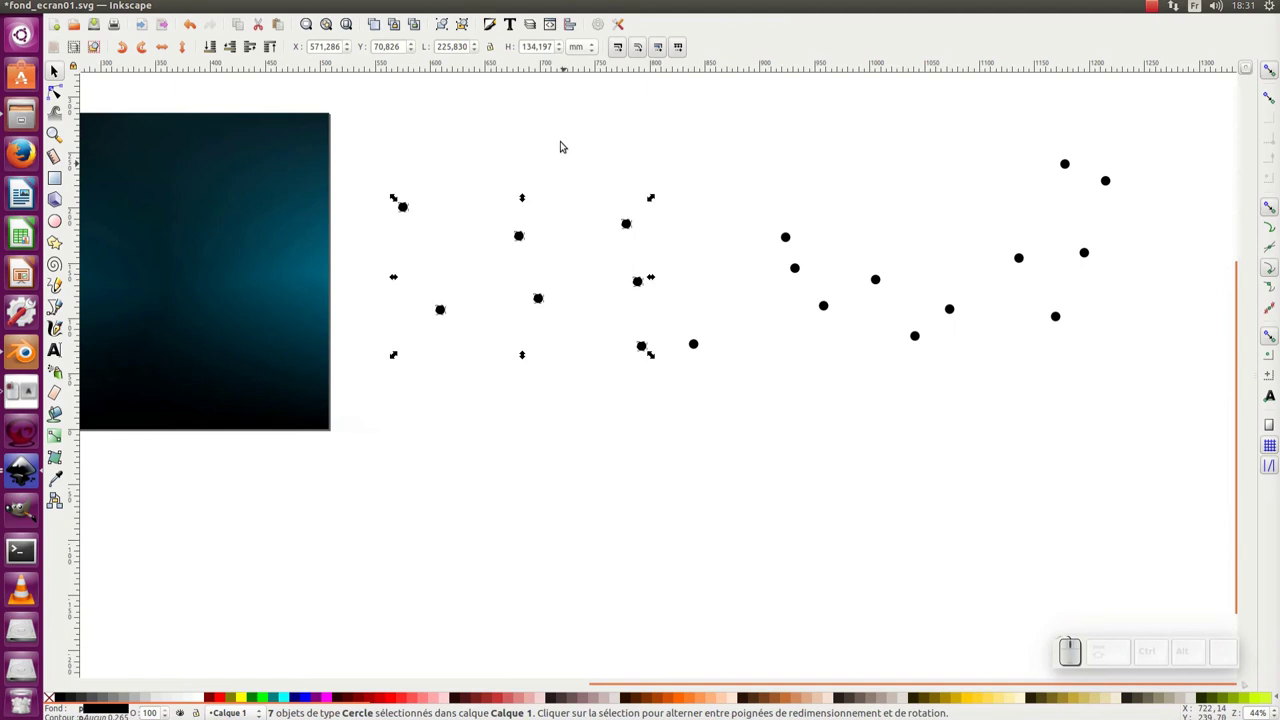
# Run the Voronoi extension as Delaunay triangulation with bounding box and live preview on the dots
pyautogui.click(395, 4)
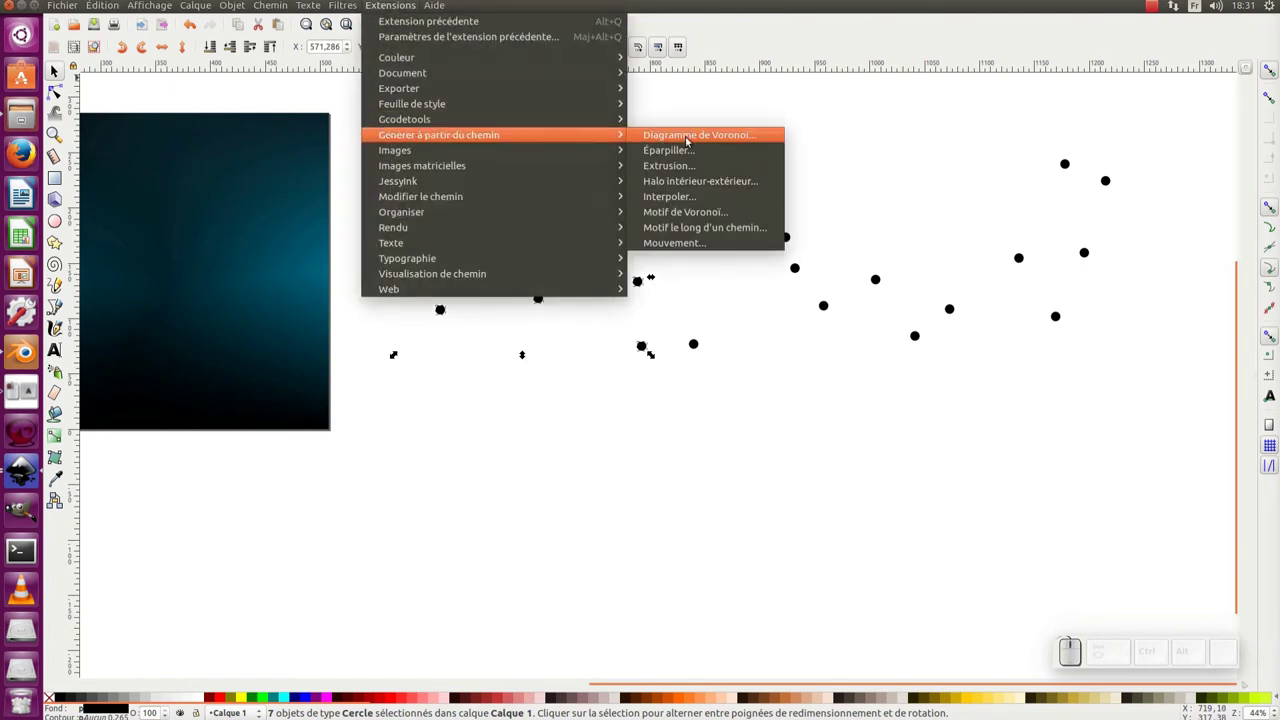
pyautogui.click(690, 143)
pyautogui.click(667, 254)
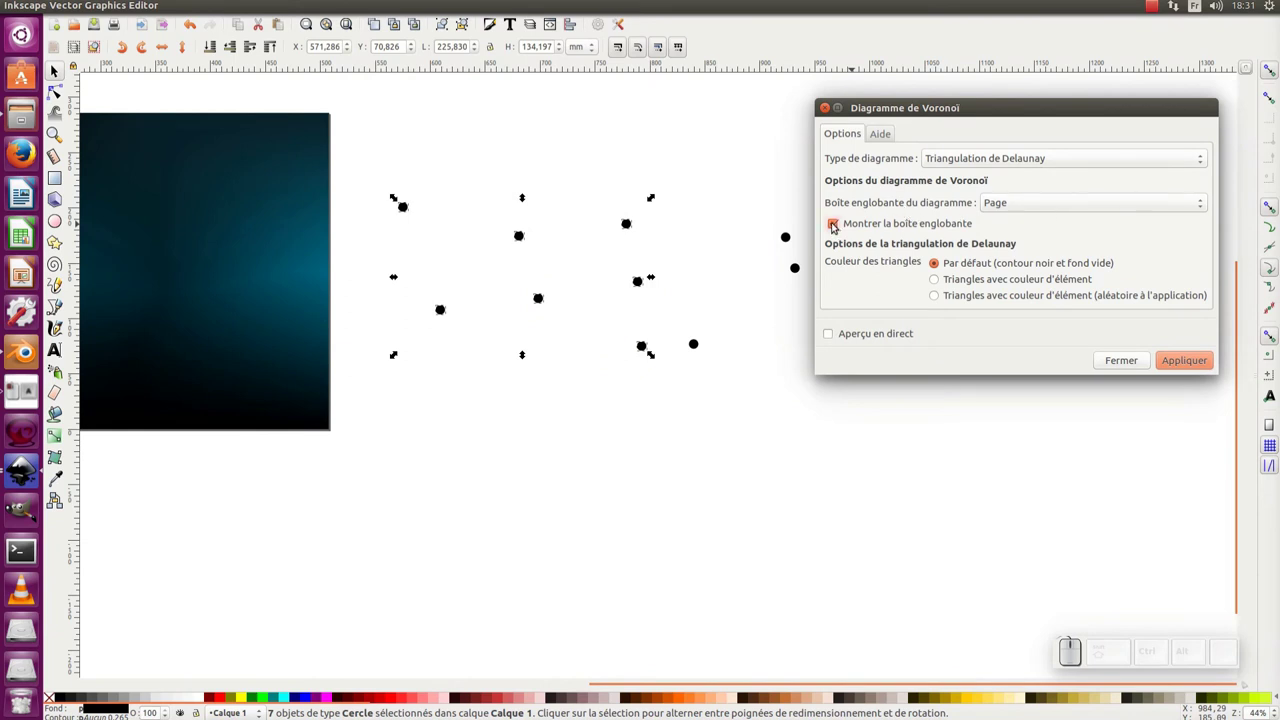
pyautogui.click(833, 224)
pyautogui.click(833, 223)
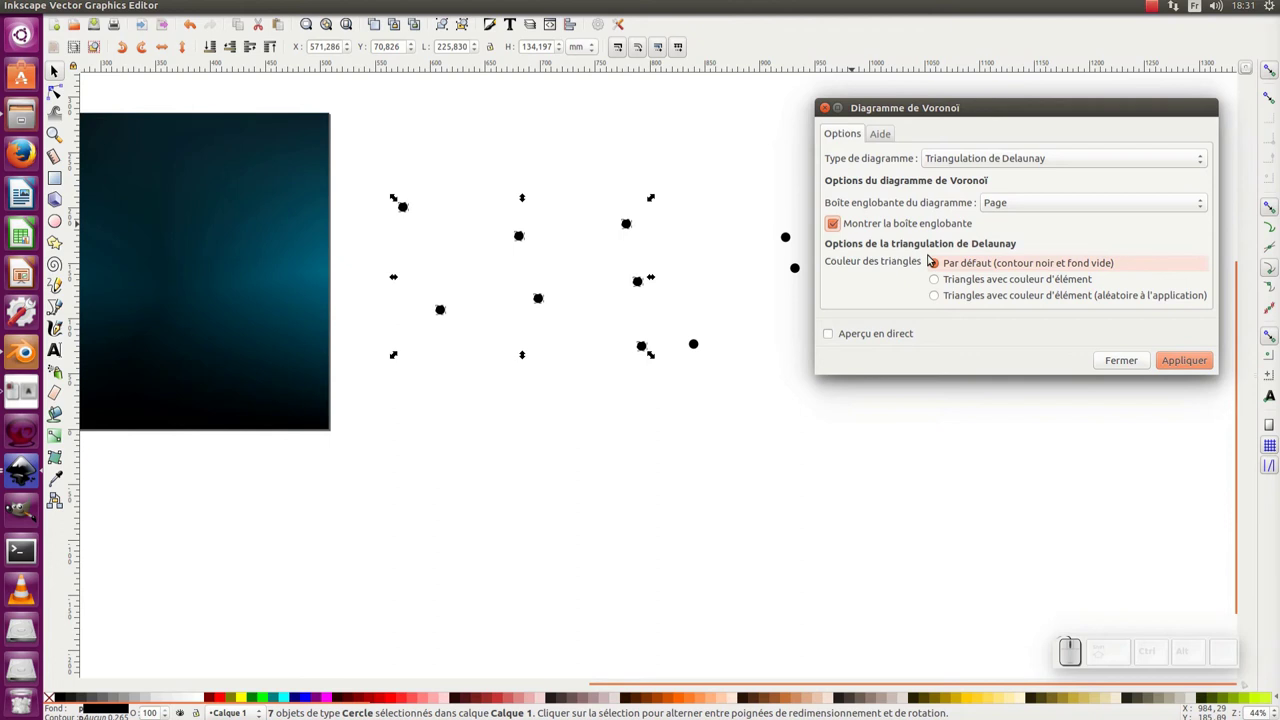
pyautogui.click(833, 335)
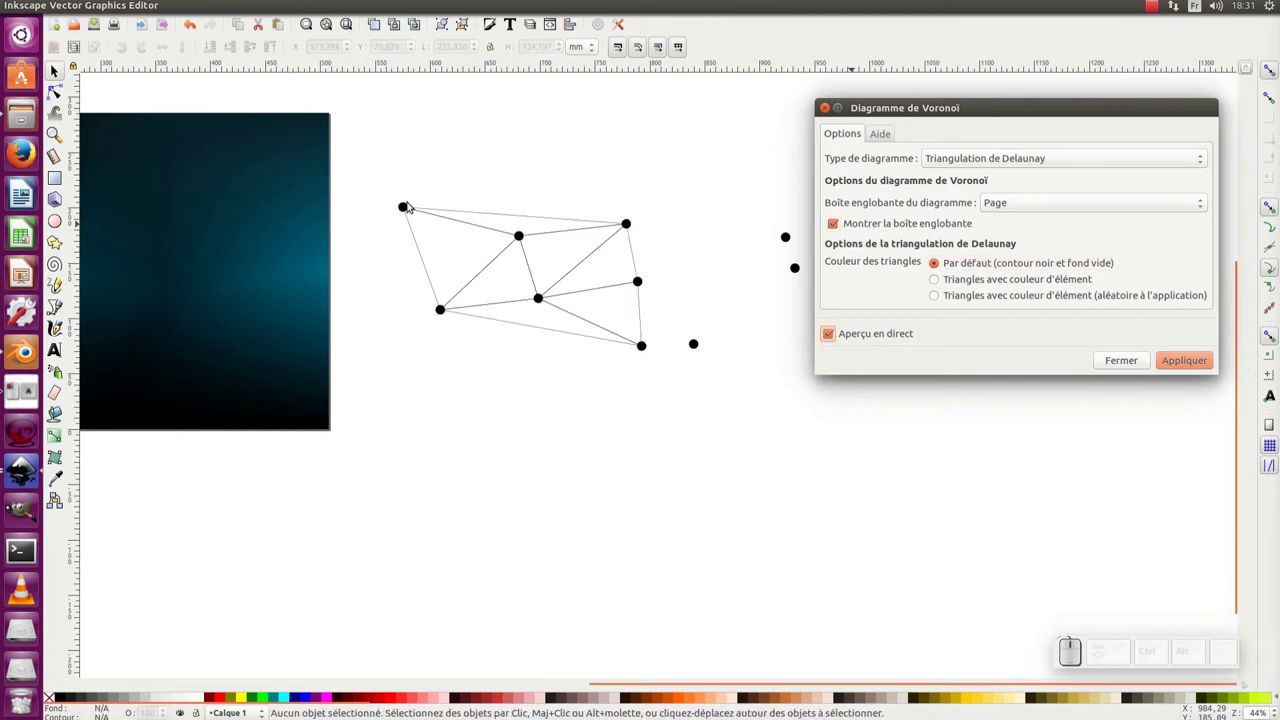
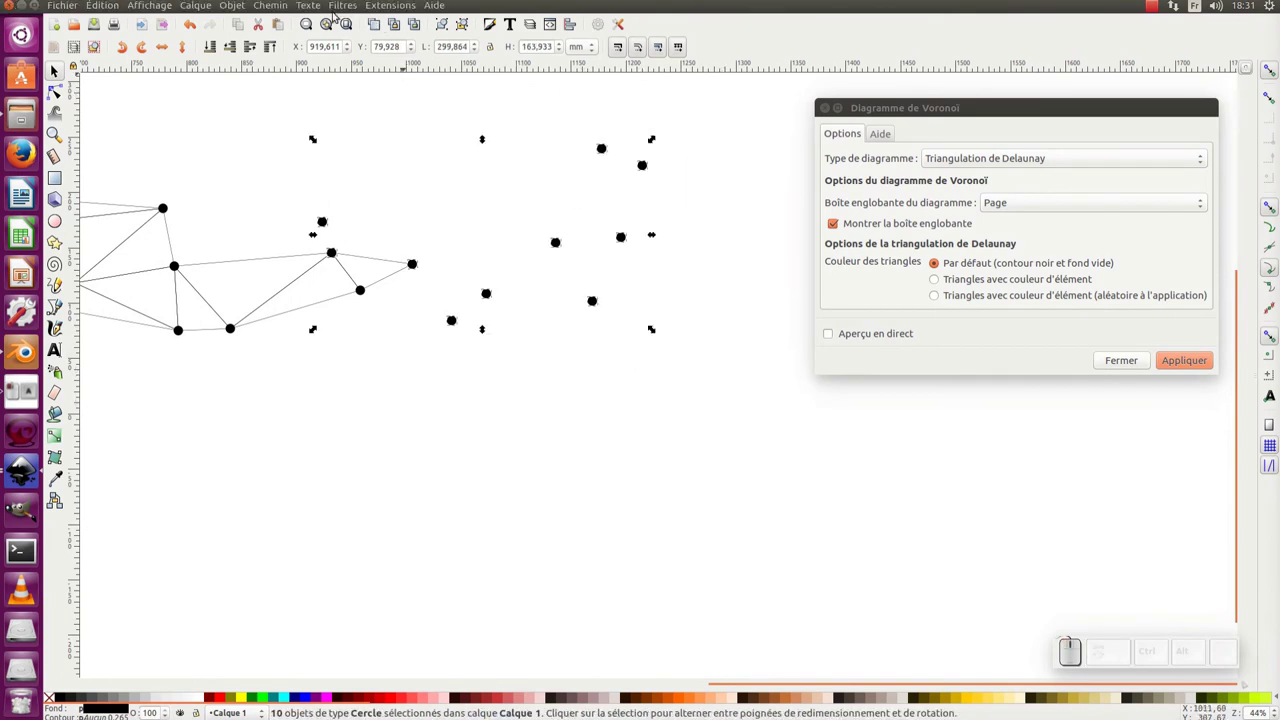
# Rerun the previous extension on the new dots, deselect and close the Voronoi dialog
pyautogui.click(386, 7)
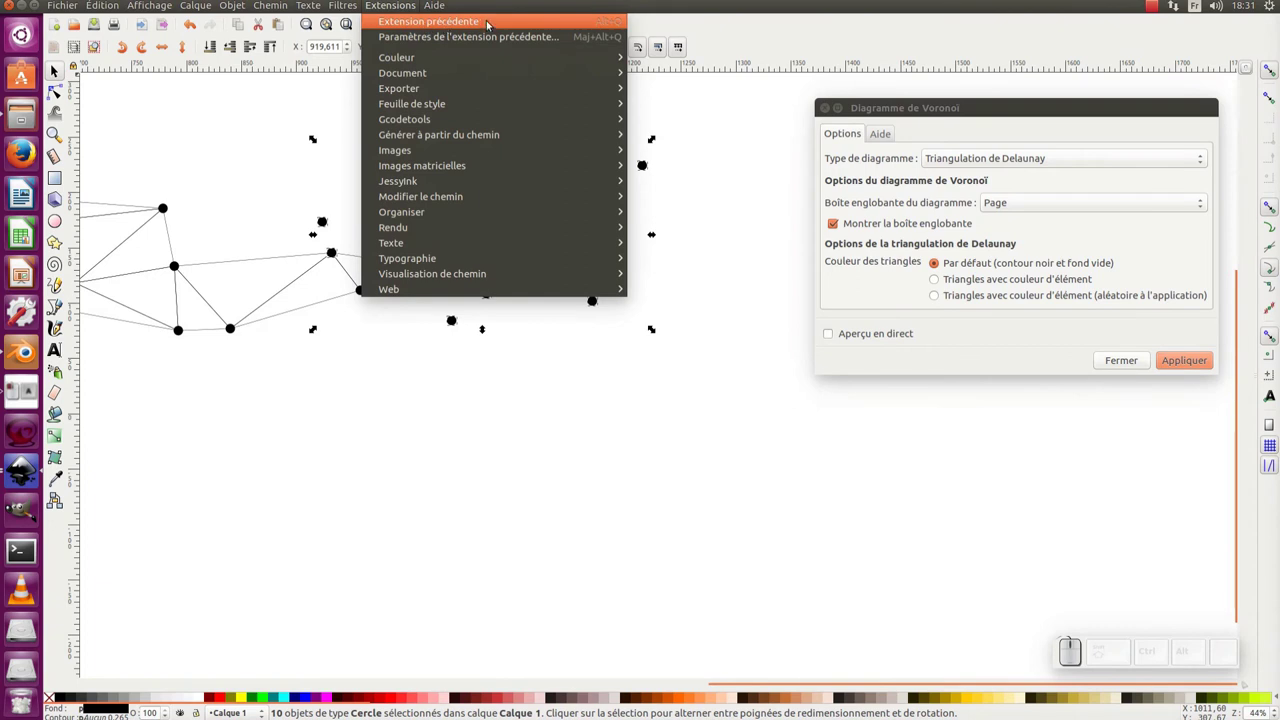
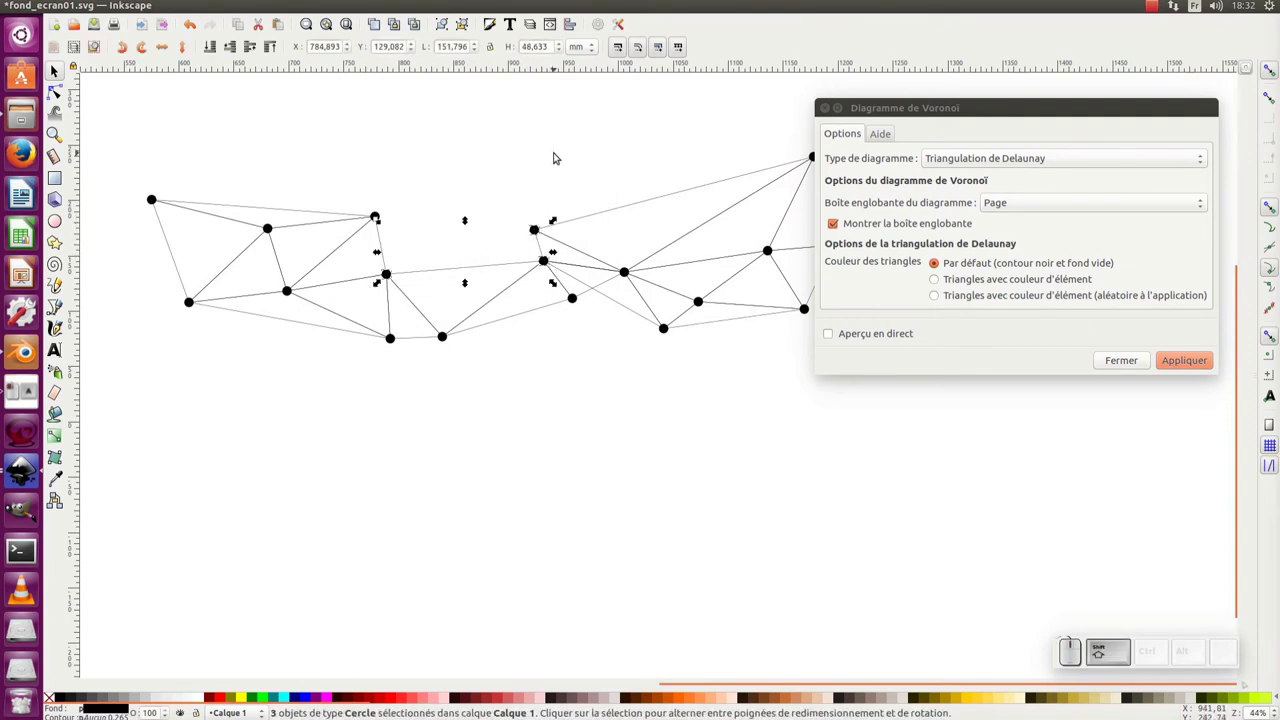
pyautogui.click(1205, 363)
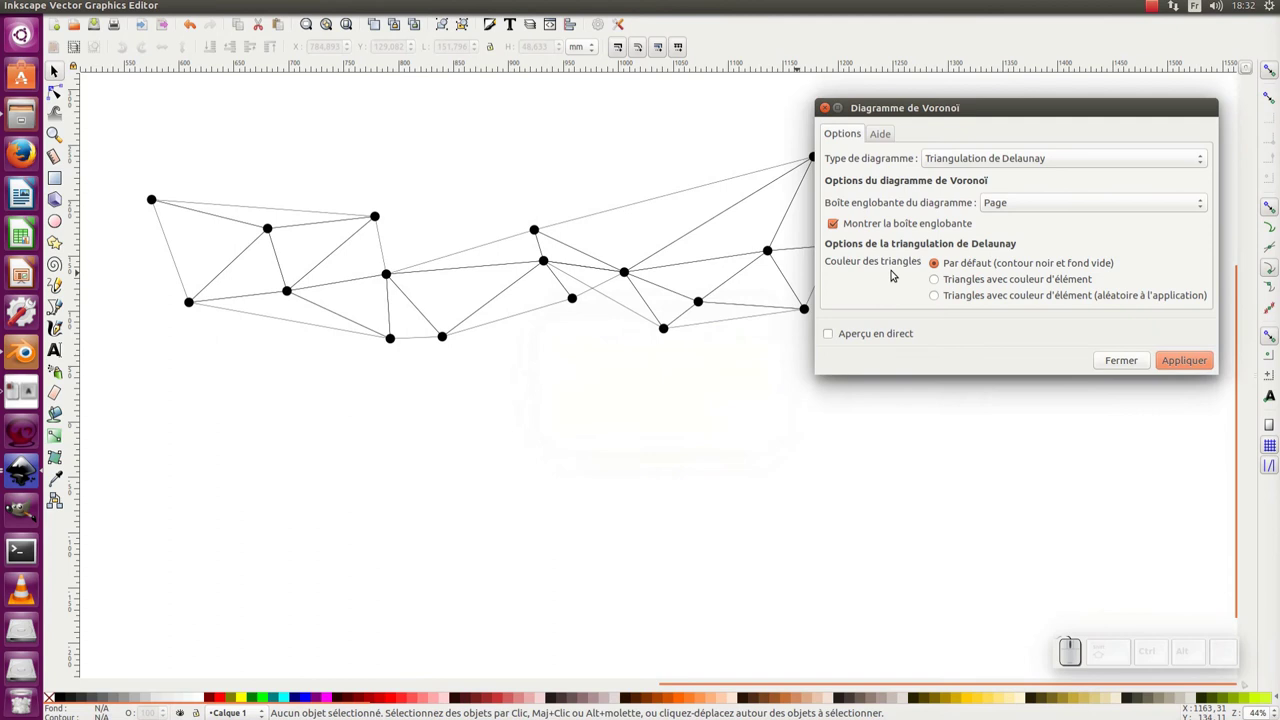
pyautogui.click(825, 106)
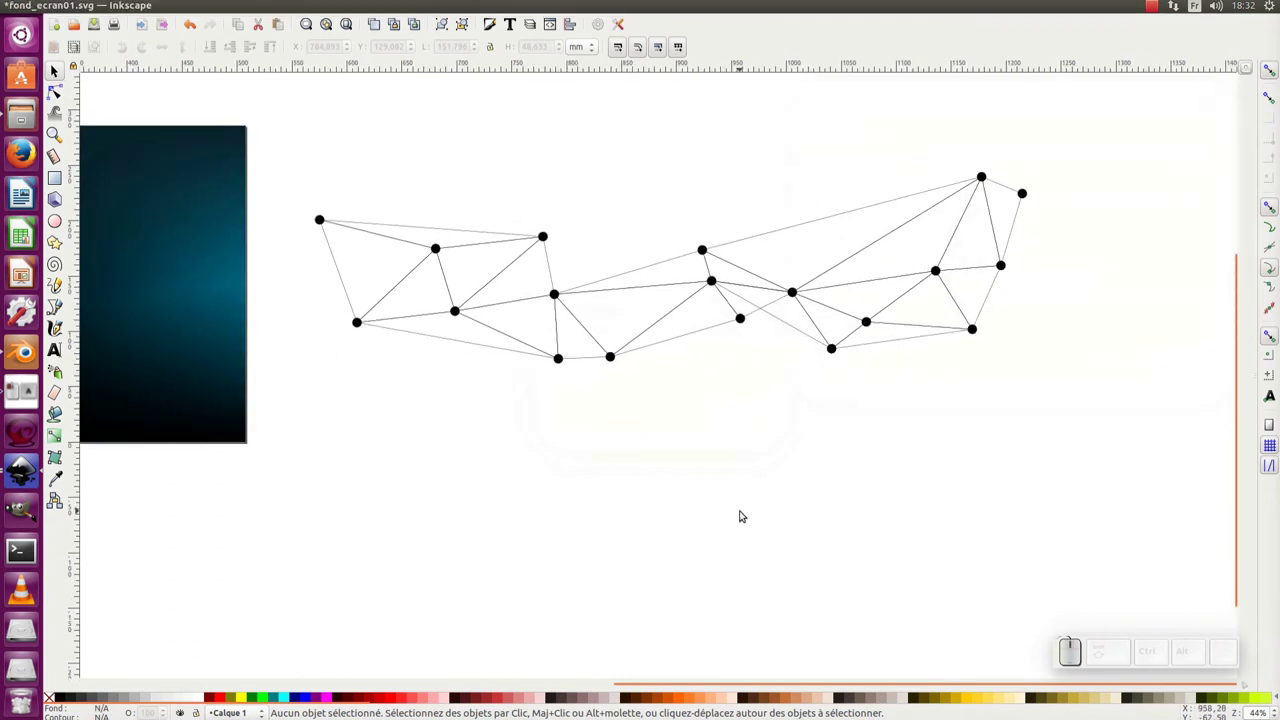
# Select the four triangulation line sets and group them with Ctrl+G
pyautogui.press('KP_Subtract')
pyautogui.click(674, 399)
pyautogui.click(491, 233)
pyautogui.click(496, 235)
pyautogui.press('ctrl+z')
pyautogui.click(611, 270)
pyautogui.click(633, 269)
pyautogui.press('ctrl+z')
pyautogui.click(646, 321)
pyautogui.click(787, 218)
pyautogui.click(879, 278)
pyautogui.click(880, 270)
pyautogui.moveTo(864, 244); pyautogui.dragTo(825, 430)
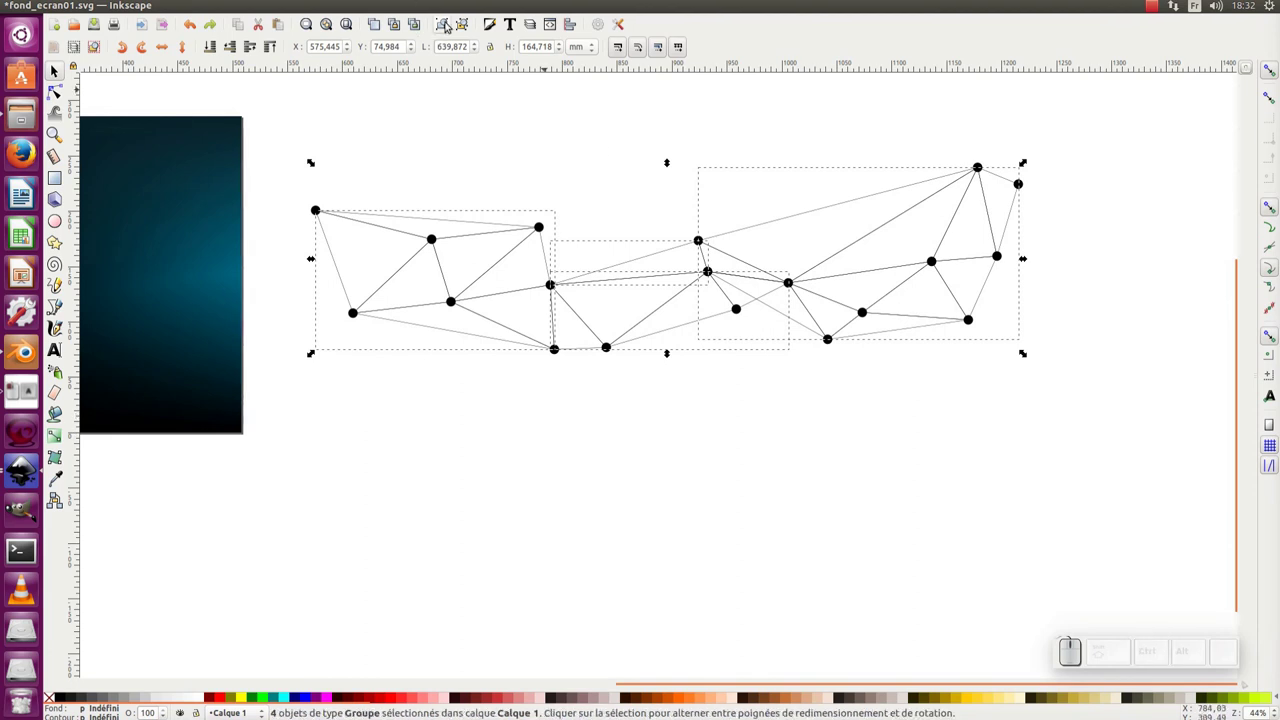
pyautogui.click(442, 23)
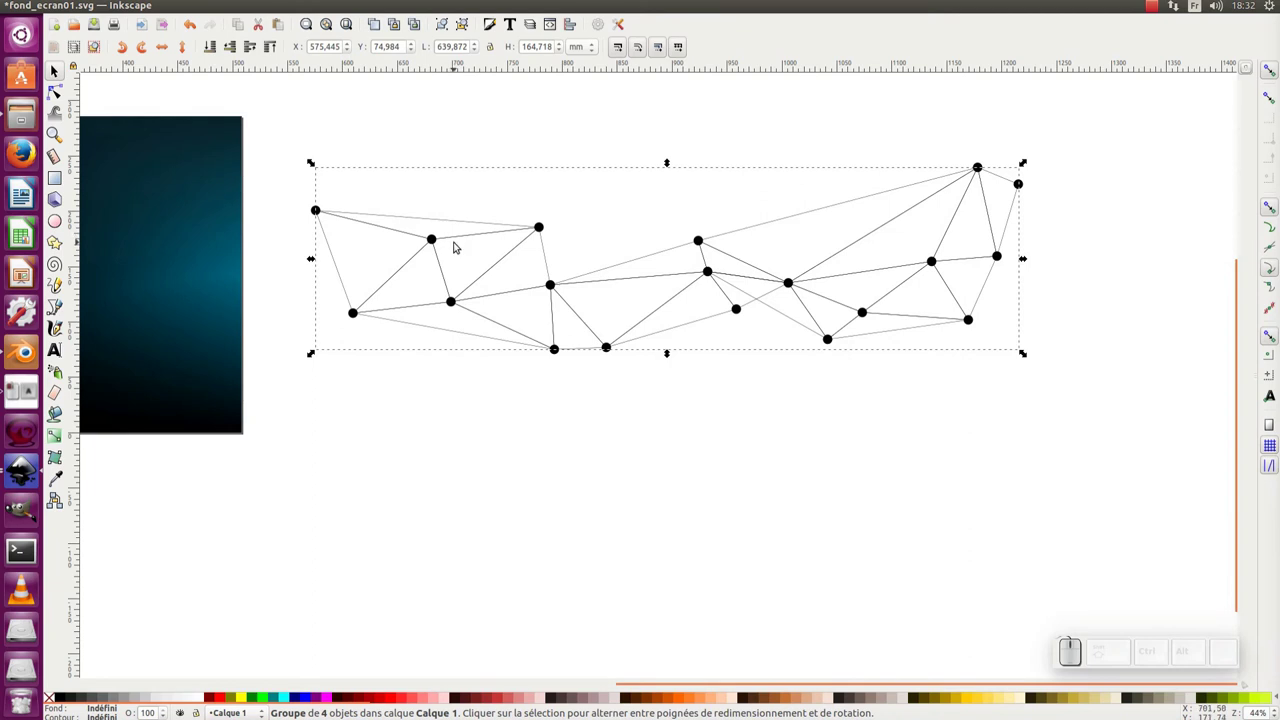
# Rubber-band select all the black dots beside the page
pyautogui.click(211, 49)
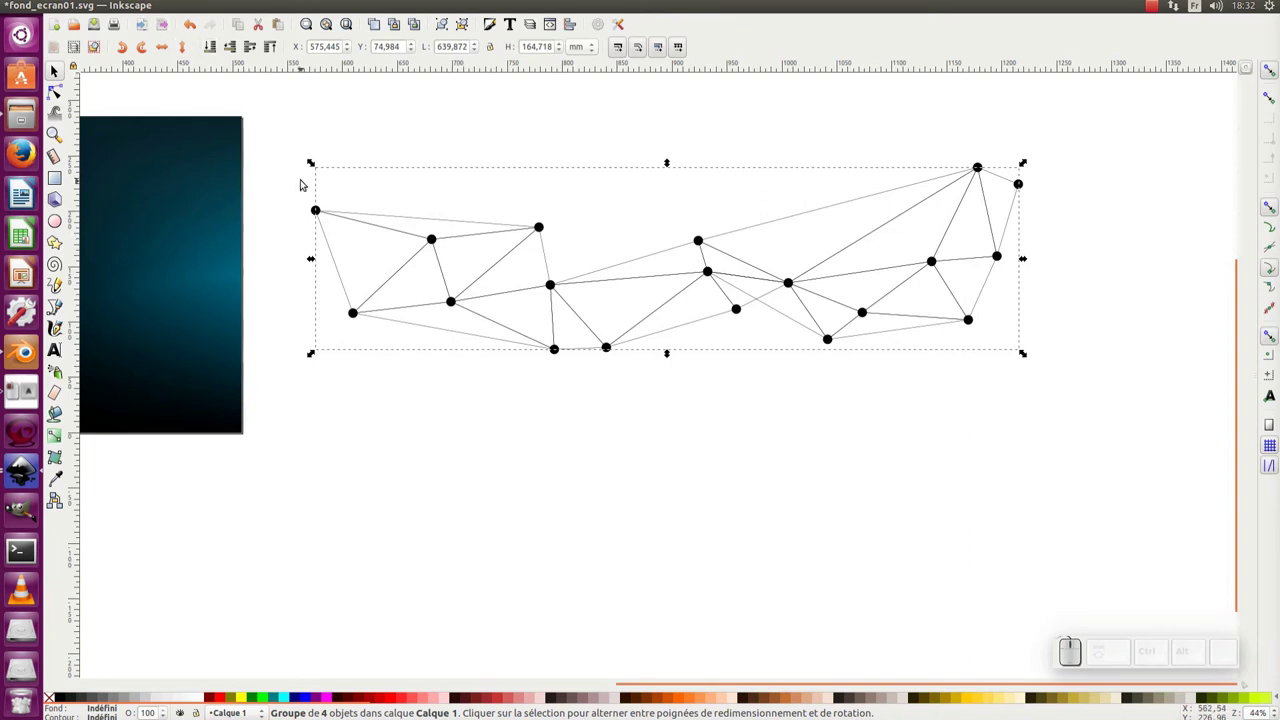
pyautogui.moveTo(291, 176); pyautogui.dragTo(614, 238)
pyautogui.moveTo(577, 146); pyautogui.dragTo(958, 501)
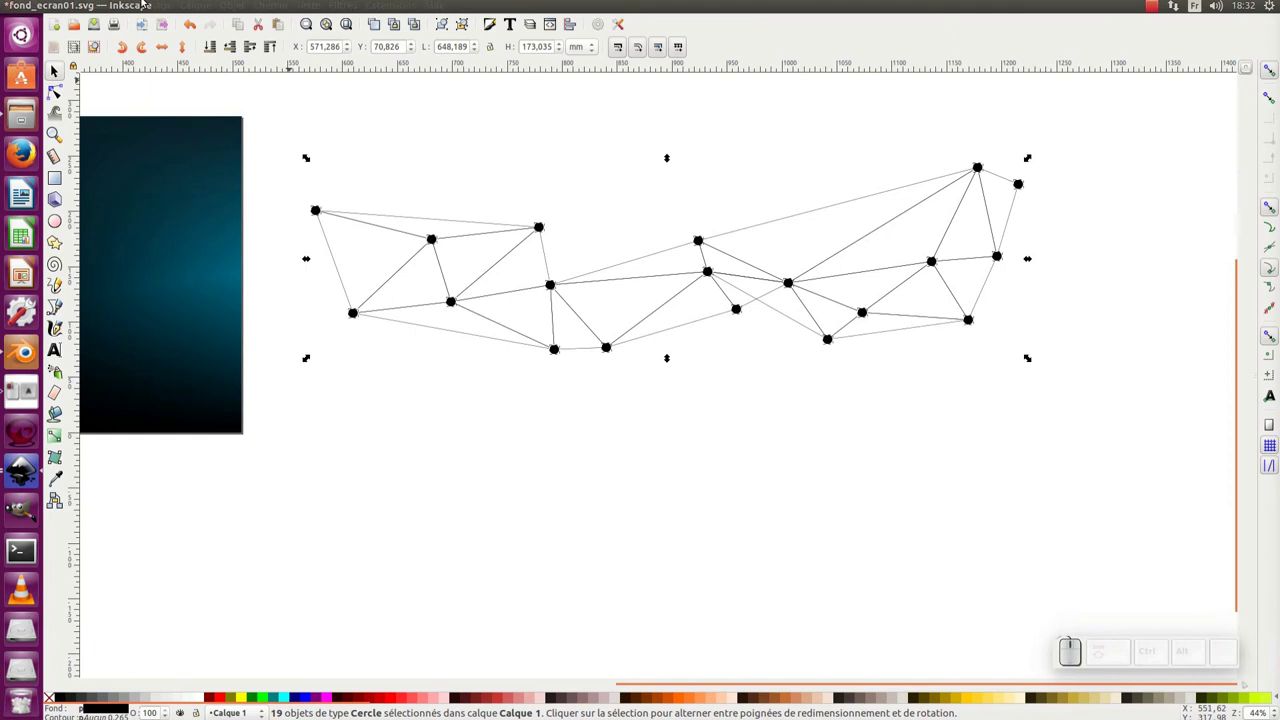
# Scale each dot to 50% width proportionally via Object > Transform, applied separately
pyautogui.click(233, 6)
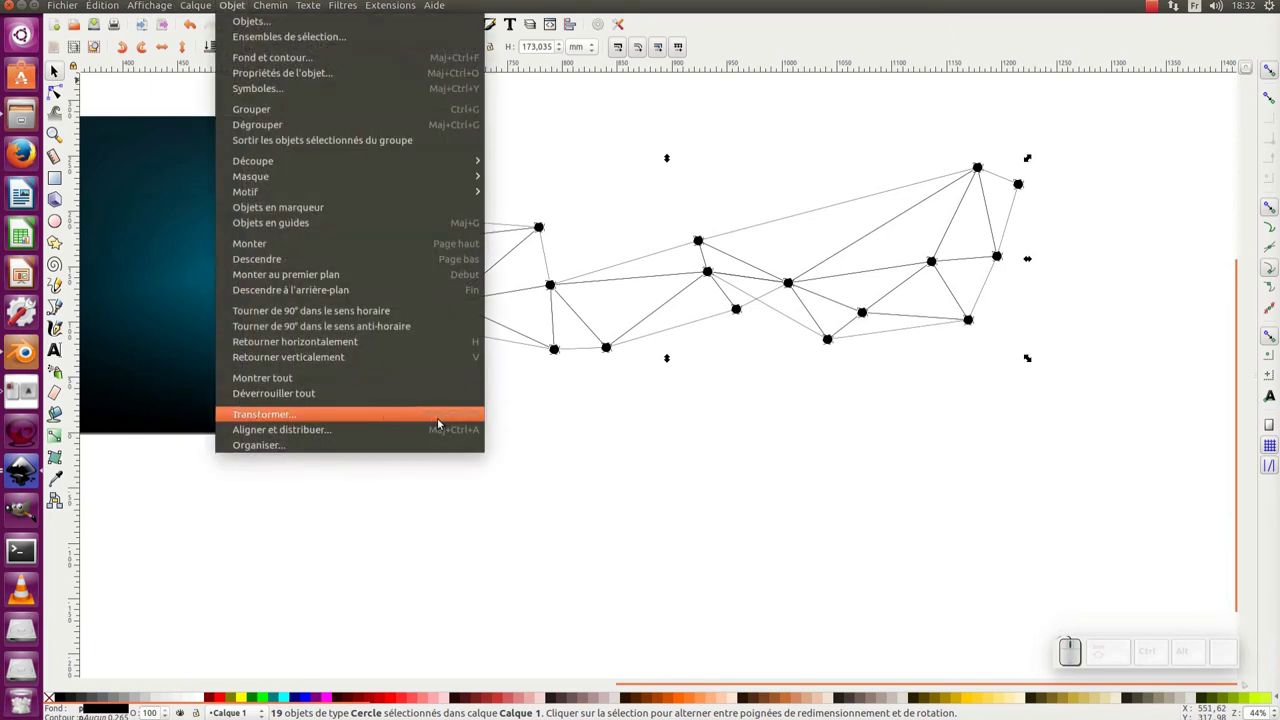
pyautogui.click(458, 421)
pyautogui.click(1069, 88)
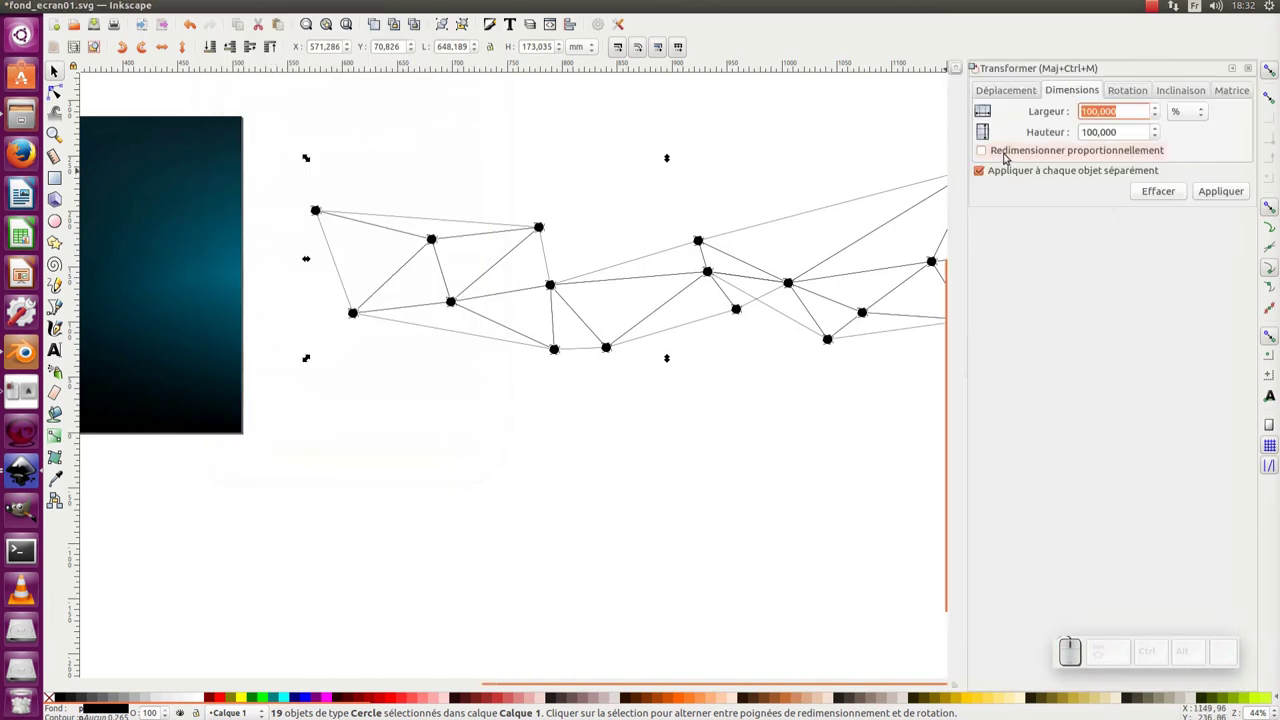
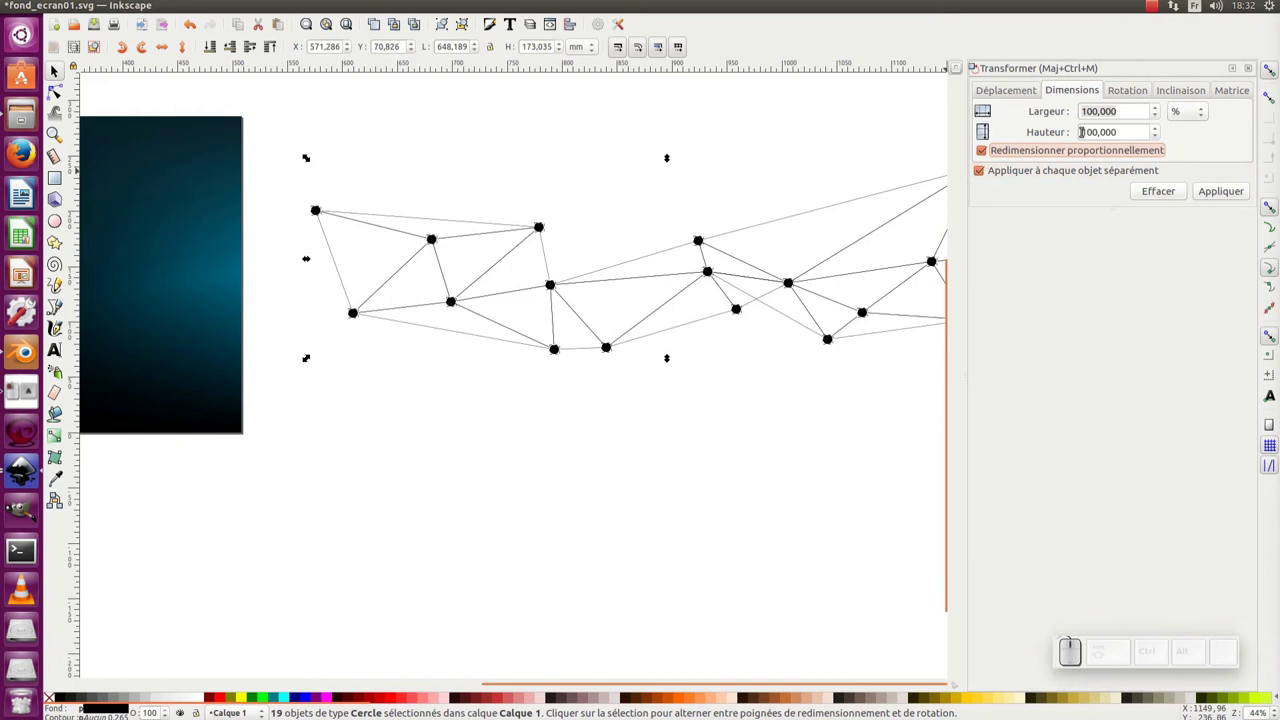
pyautogui.click(1068, 149)
pyautogui.click(1068, 149)
pyautogui.press('KP_5')
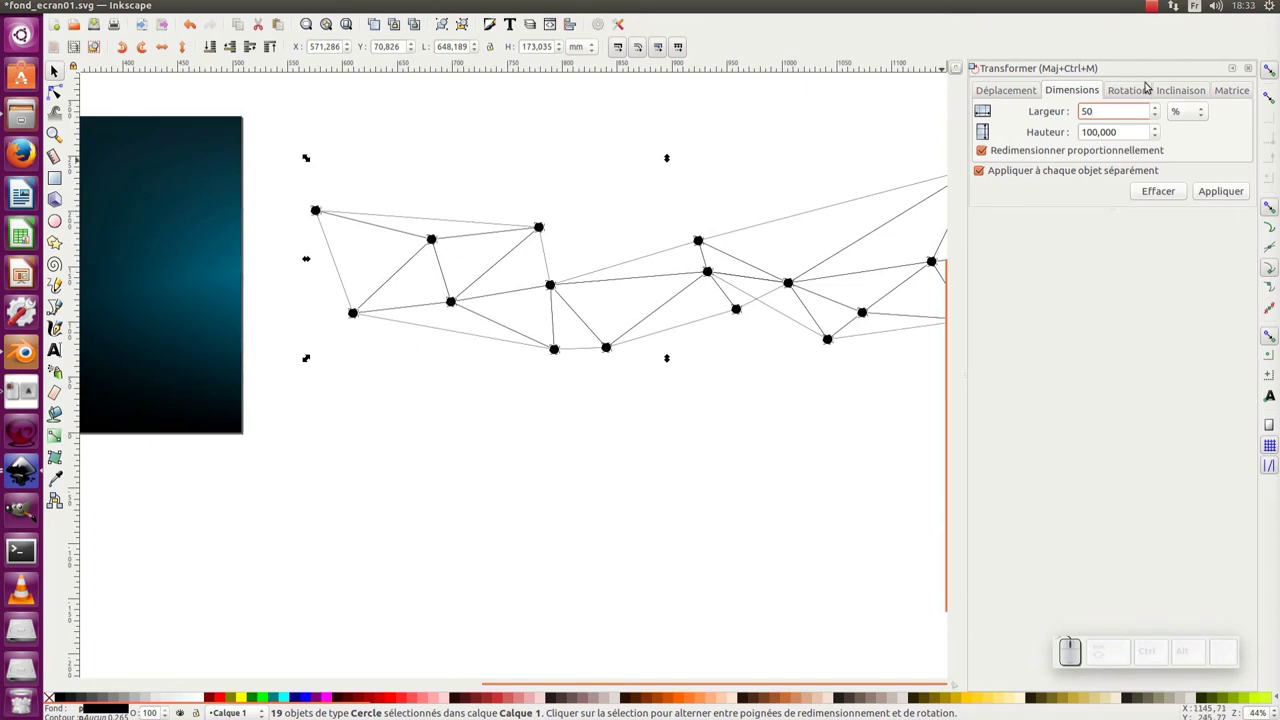
pyautogui.click(1068, 149)
pyautogui.click(1068, 149)
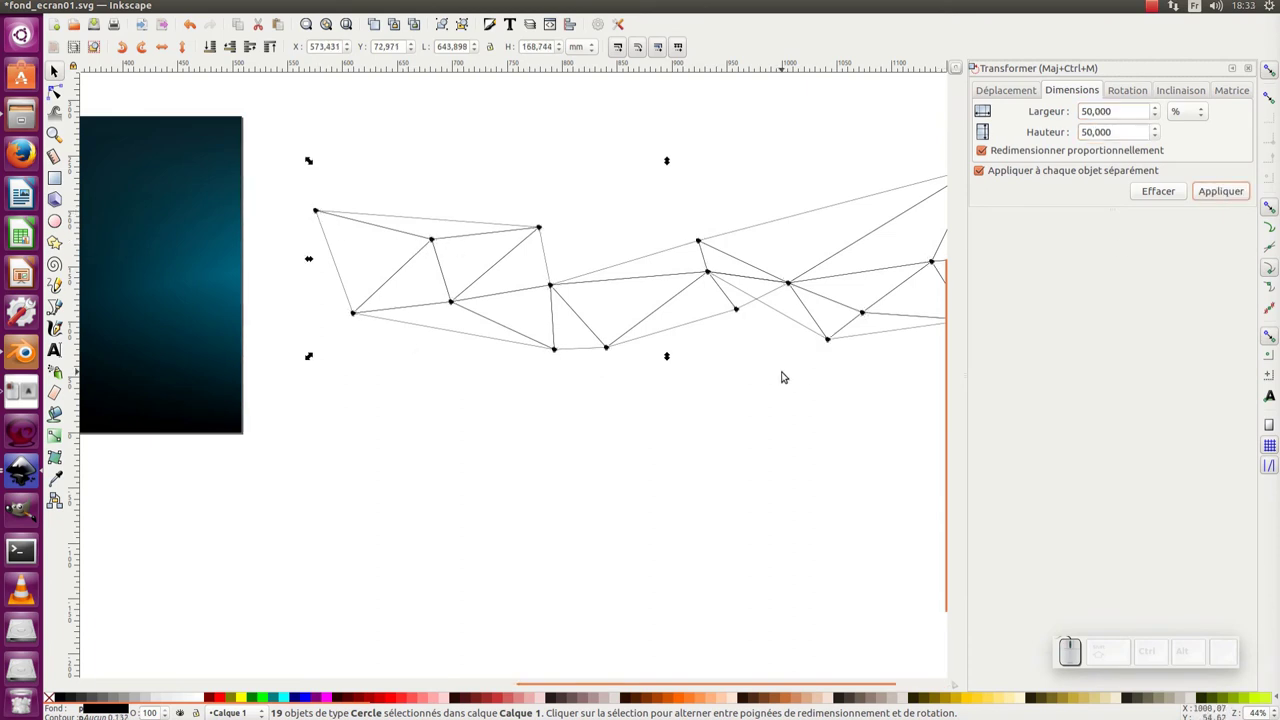
pyautogui.click(739, 393)
# Zoom out and reselect the network elements on the canvas
pyautogui.press('KP_Subtract')
pyautogui.moveTo(820, 268); pyautogui.dragTo(416, 447)
pyautogui.click(421, 430)
pyautogui.moveTo(413, 205); pyautogui.dragTo(747, 239)
pyautogui.click(827, 281)
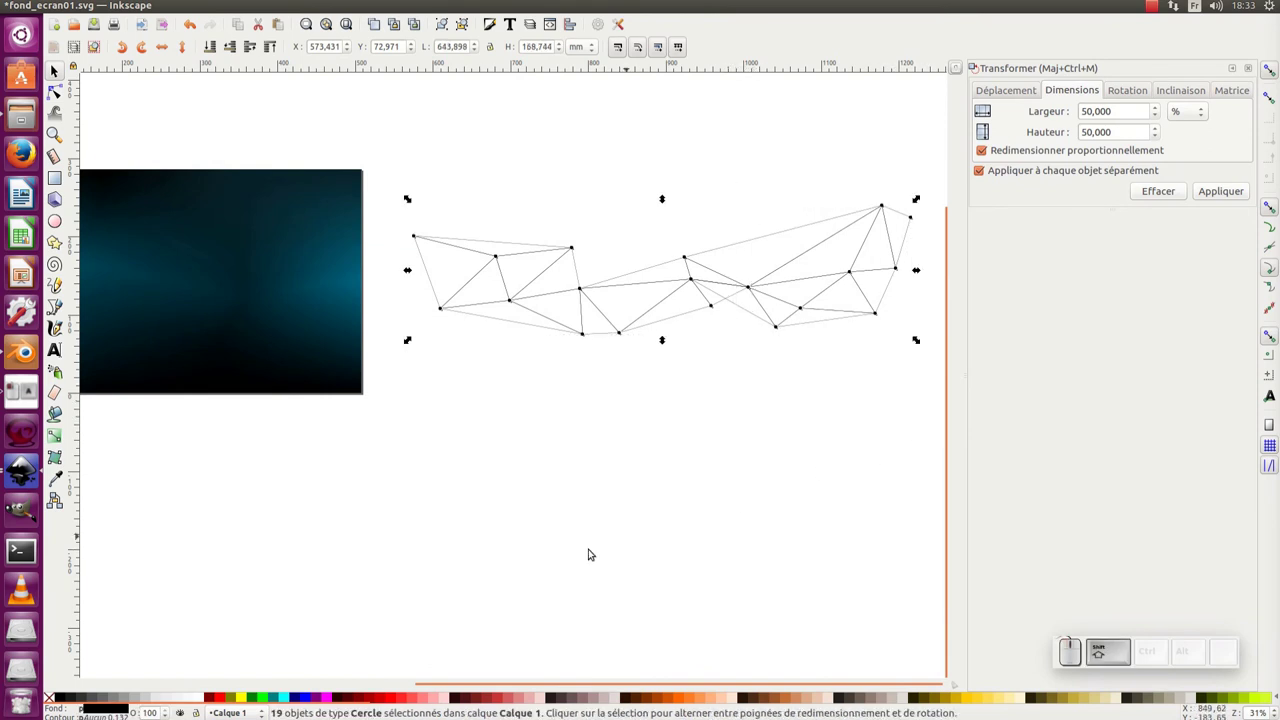
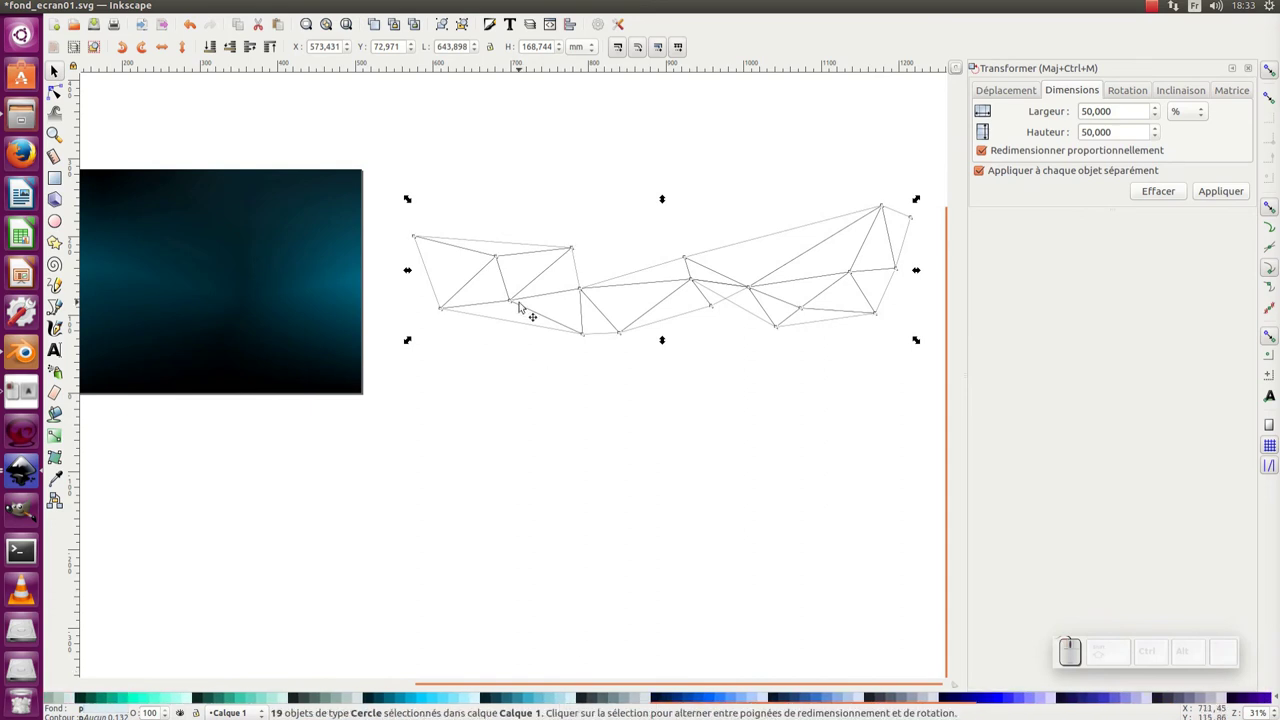
# Colour the grouped network lines and dots pale blue #D7EEF4, then deselect
pyautogui.click(440, 25)
pyautogui.click(485, 241)
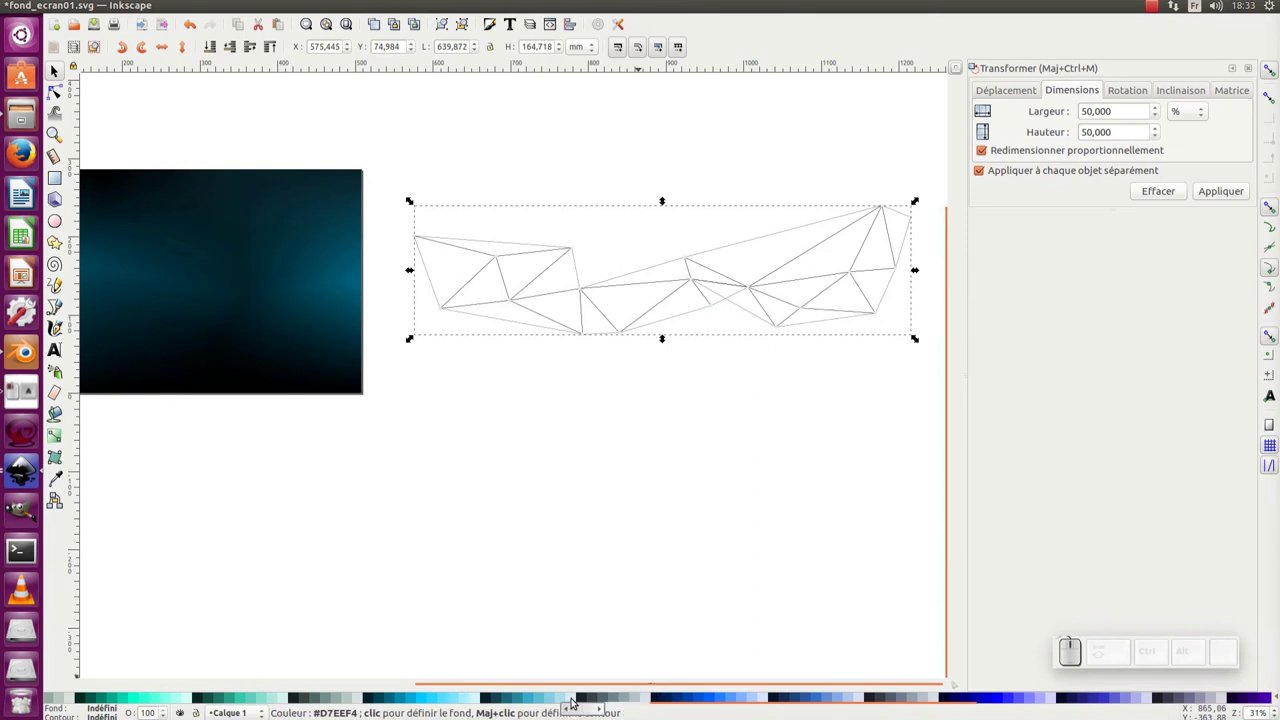
pyautogui.click(576, 699)
pyautogui.press('ctrl+z')
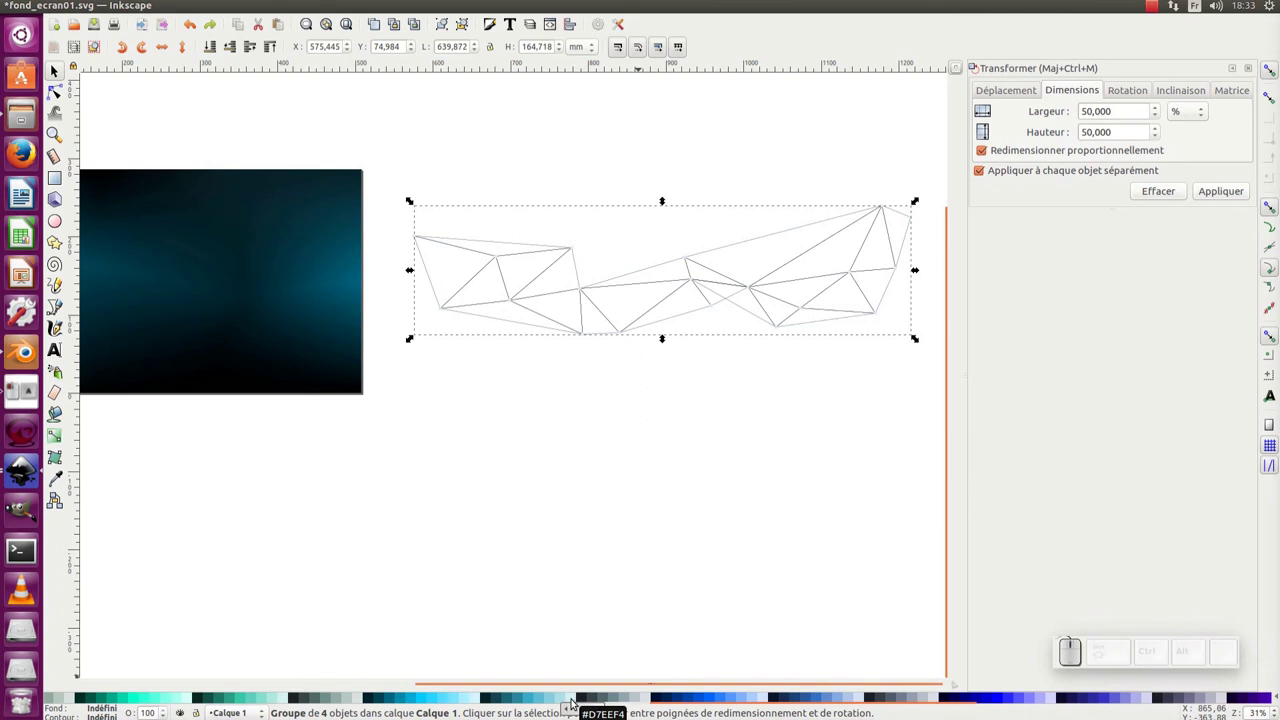
pyautogui.click(570, 700)
pyautogui.click(556, 546)
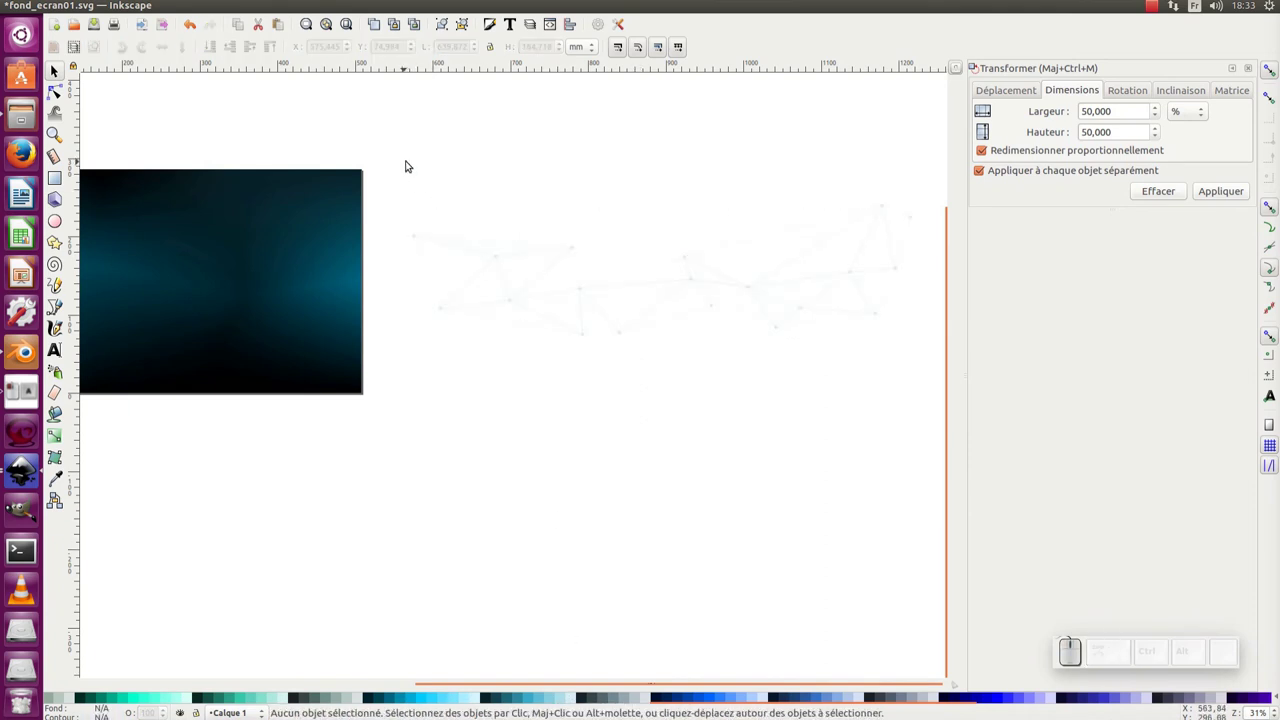
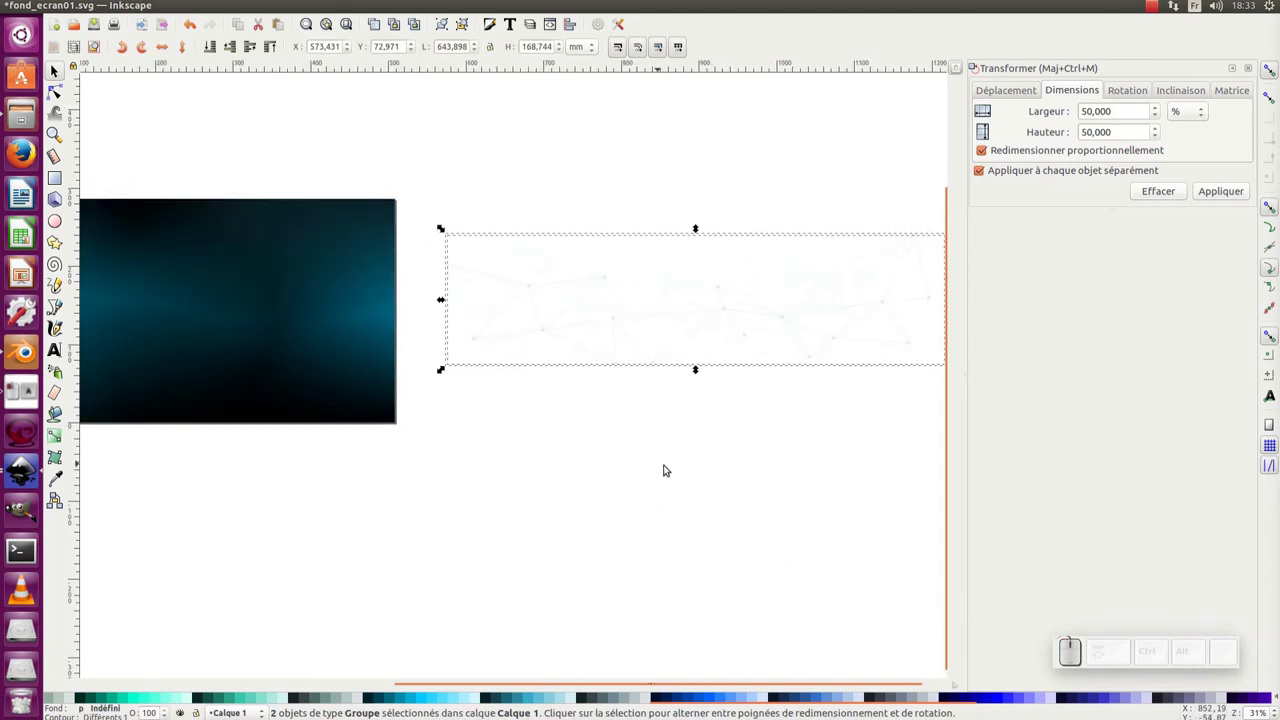
# Group the network and move it onto the middle of the dark teal background
pyautogui.press('ctrl+g')
pyautogui.moveTo(645, 361); pyautogui.dragTo(682, 381)
pyautogui.moveTo(660, 396); pyautogui.dragTo(937, 235)
pyautogui.moveTo(842, 265); pyautogui.dragTo(692, 334)
pyautogui.moveTo(687, 346); pyautogui.dragTo(750, 302)
pyautogui.moveTo(743, 283); pyautogui.dragTo(697, 352)
pyautogui.click(697, 352)
# Duplicate and centre the network over the background, then stretch it wider than its edges
pyautogui.press('ctrl+d')
pyautogui.moveTo(559, 350); pyautogui.dragTo(678, 344)
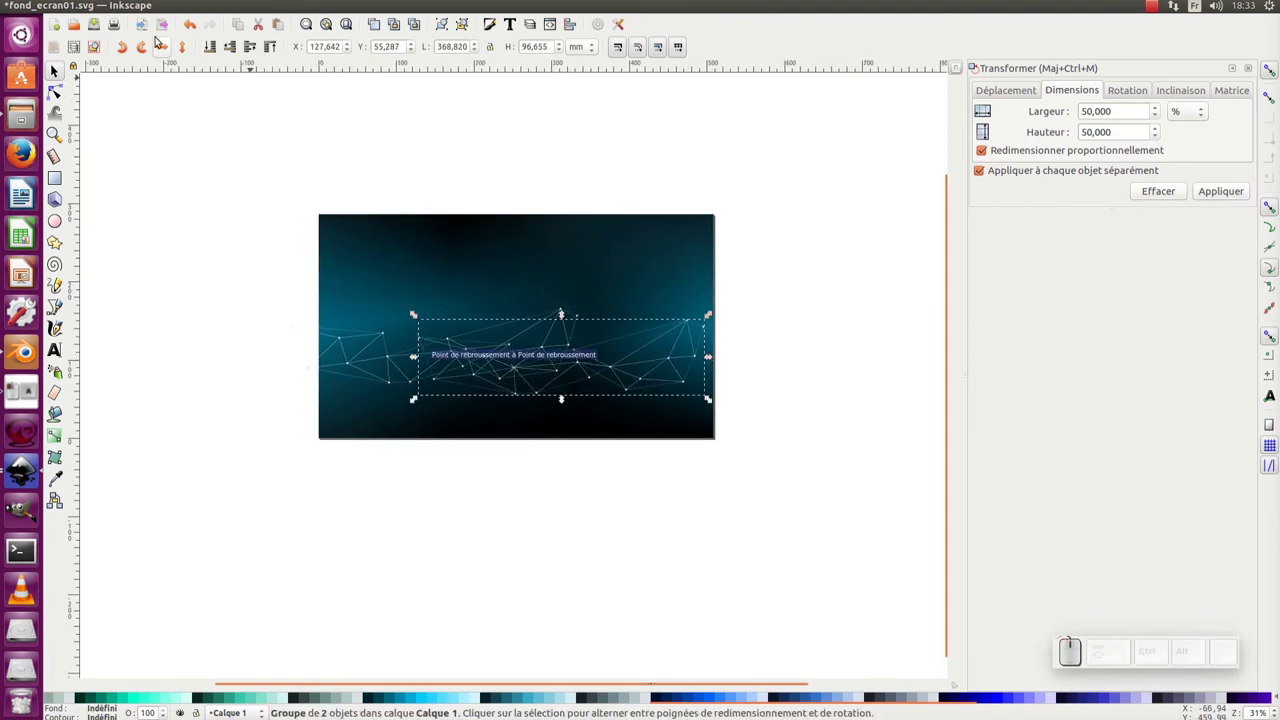
pyautogui.click(169, 45)
pyautogui.moveTo(578, 389); pyautogui.dragTo(745, 286)
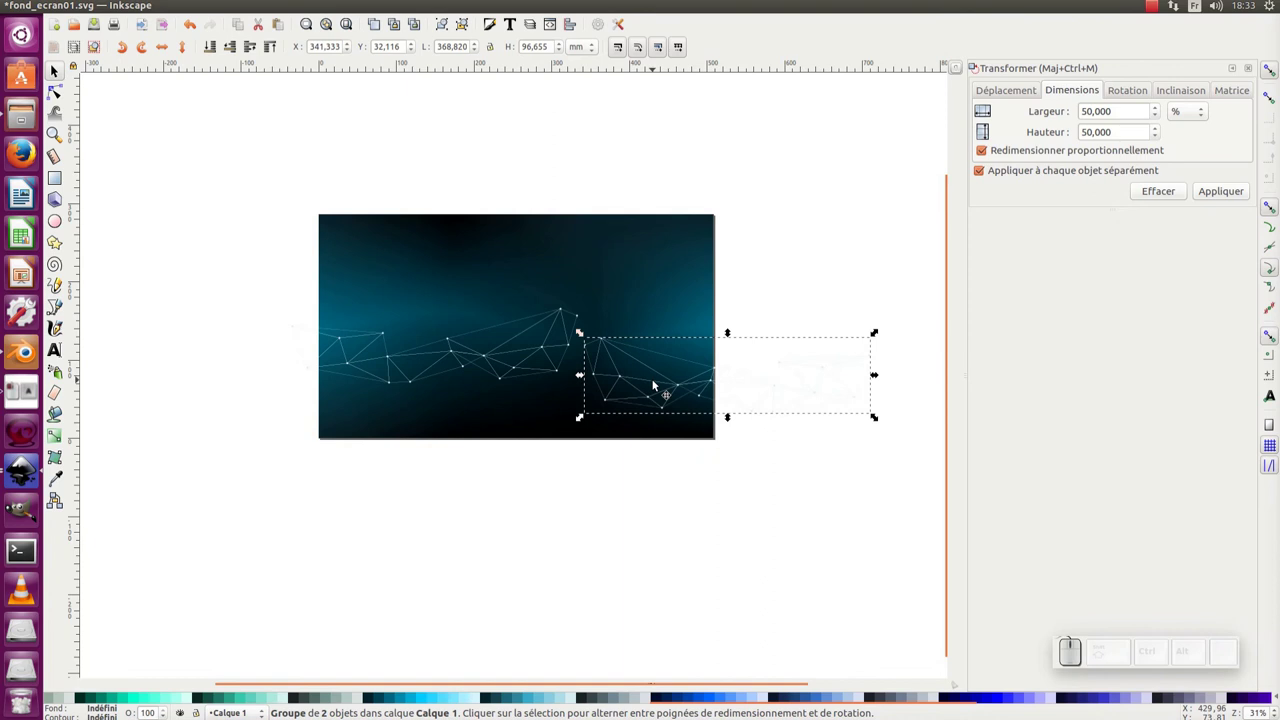
pyautogui.press('ctrl+d')
pyautogui.moveTo(641, 383); pyautogui.dragTo(605, 334)
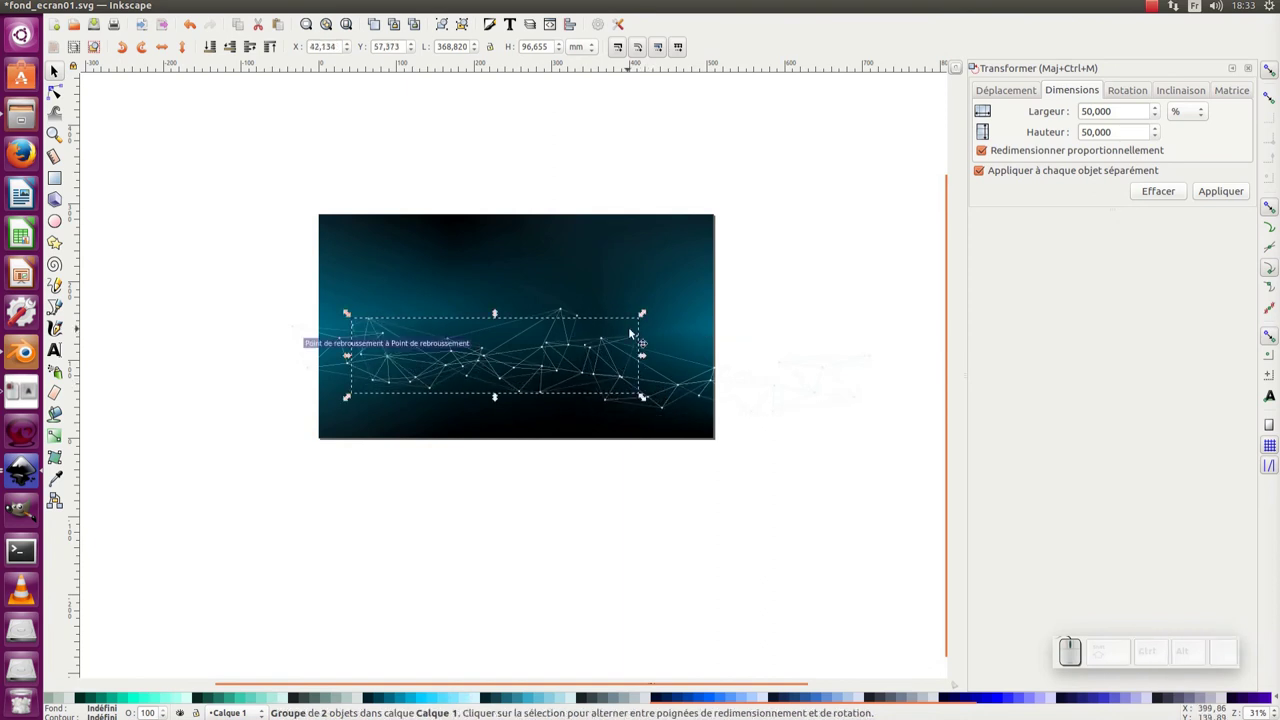
pyautogui.moveTo(647, 318); pyautogui.dragTo(567, 360)
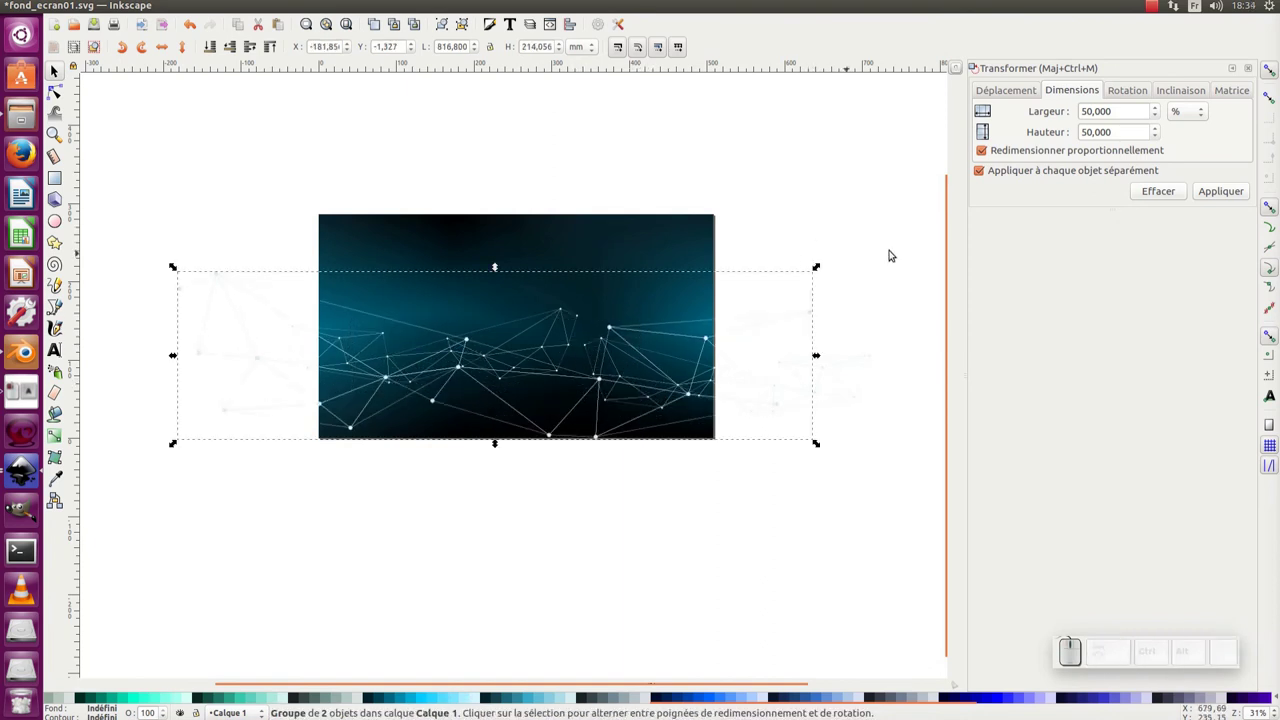
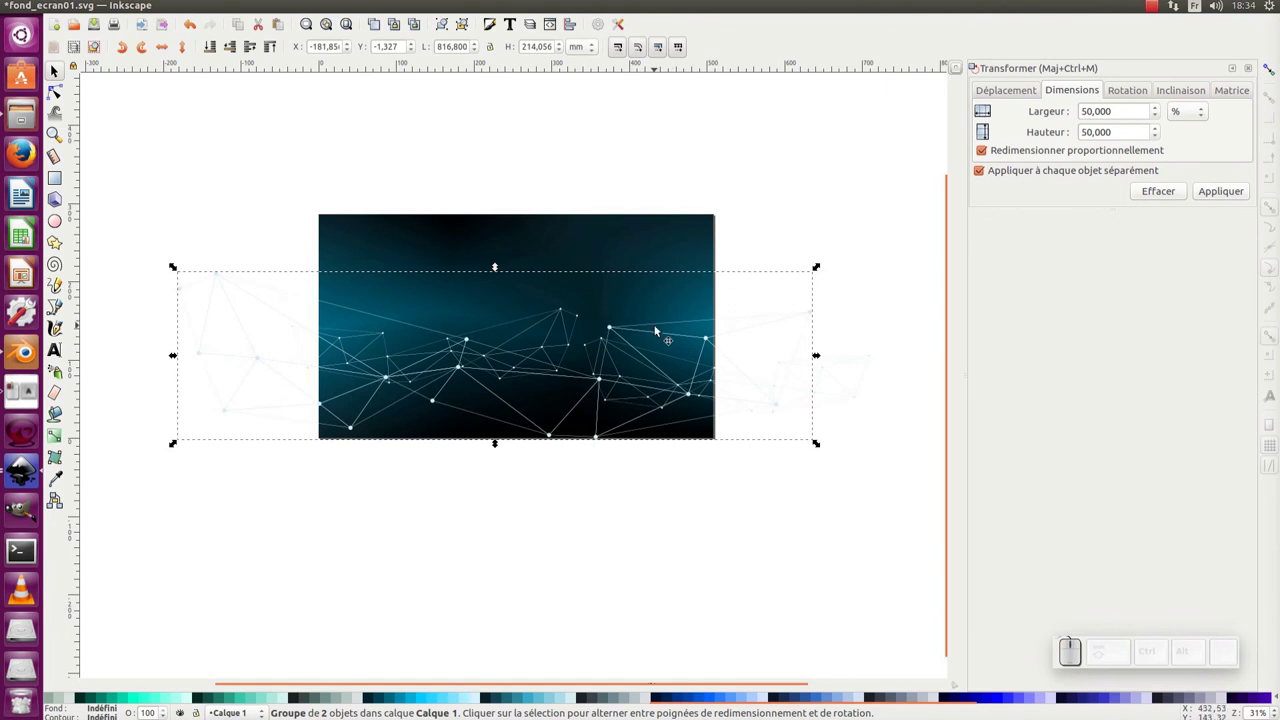
# Resize the network group and fade it to 25% opacity
pyautogui.moveTo(656, 336); pyautogui.dragTo(801, 242)
pyautogui.click(825, 228)
pyautogui.click(817, 229)
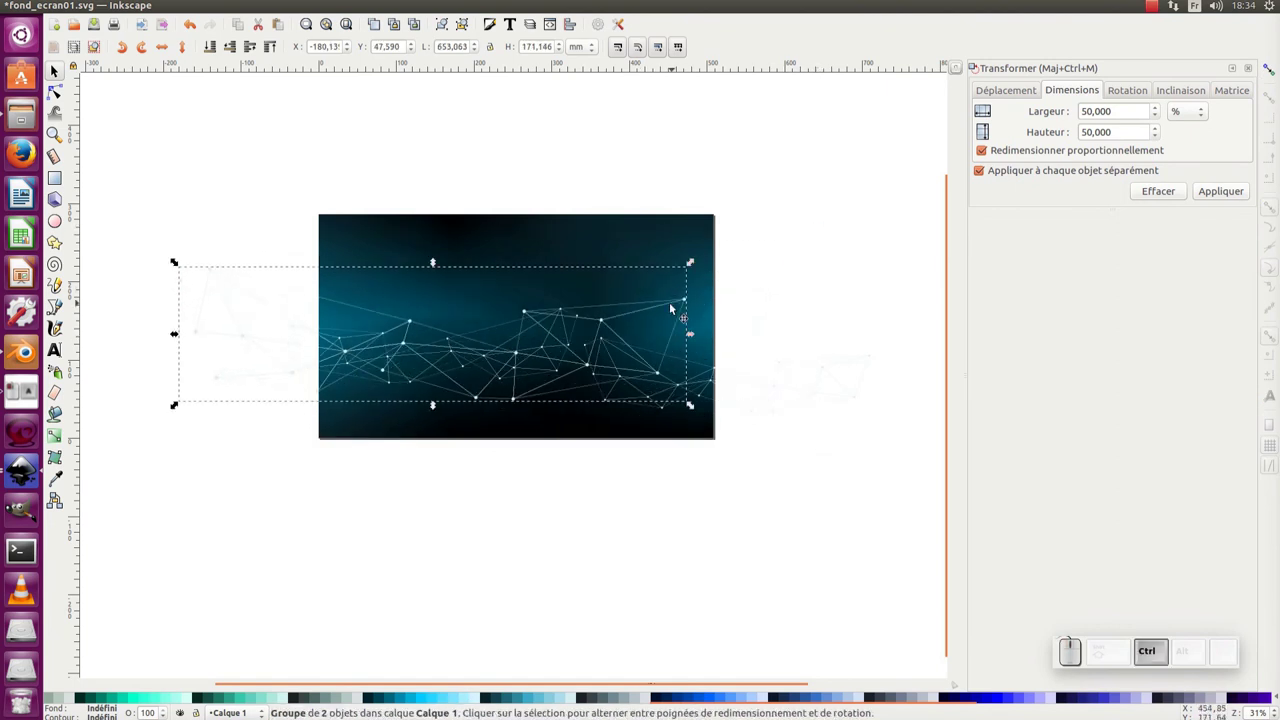
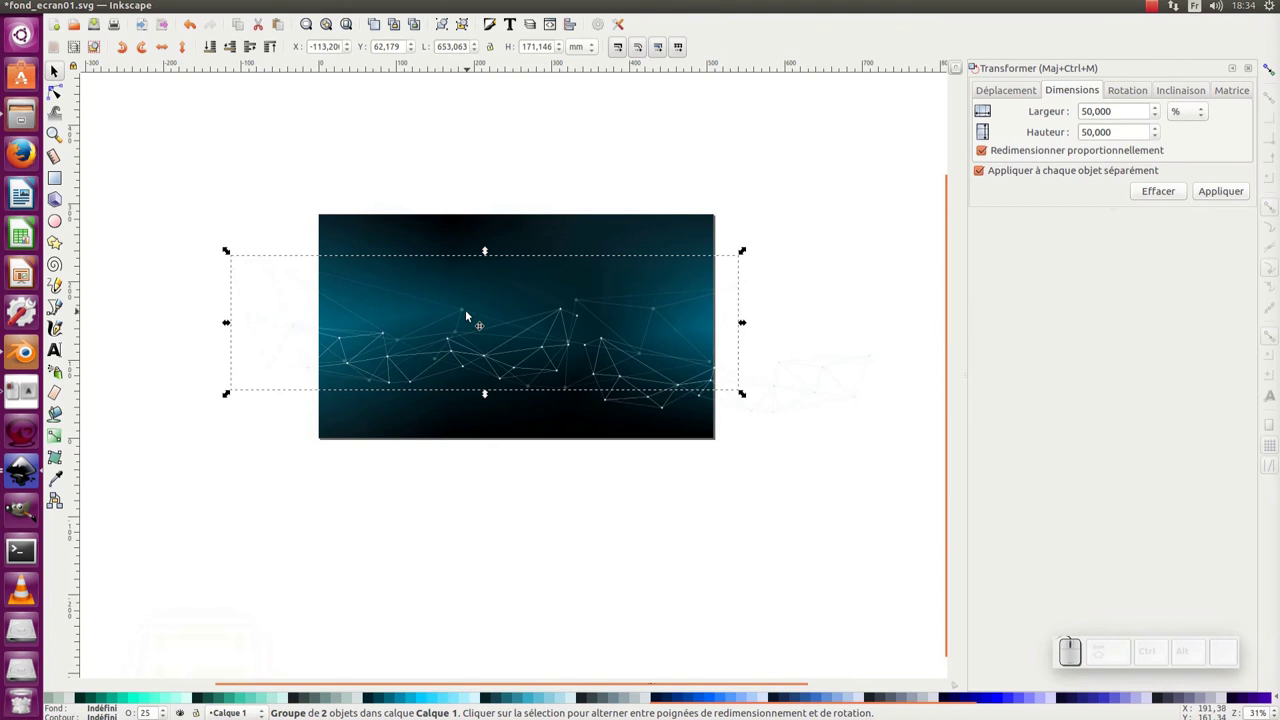
pyautogui.click(466, 314)
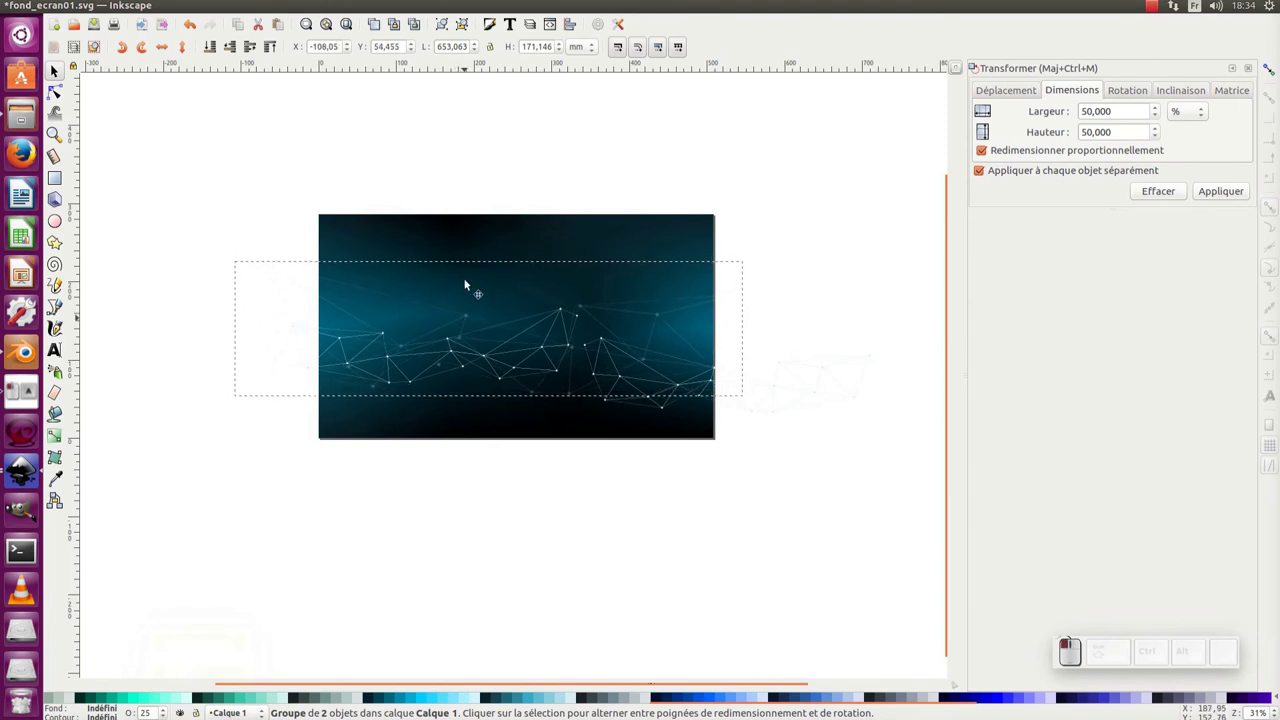
pyautogui.click(238, 47)
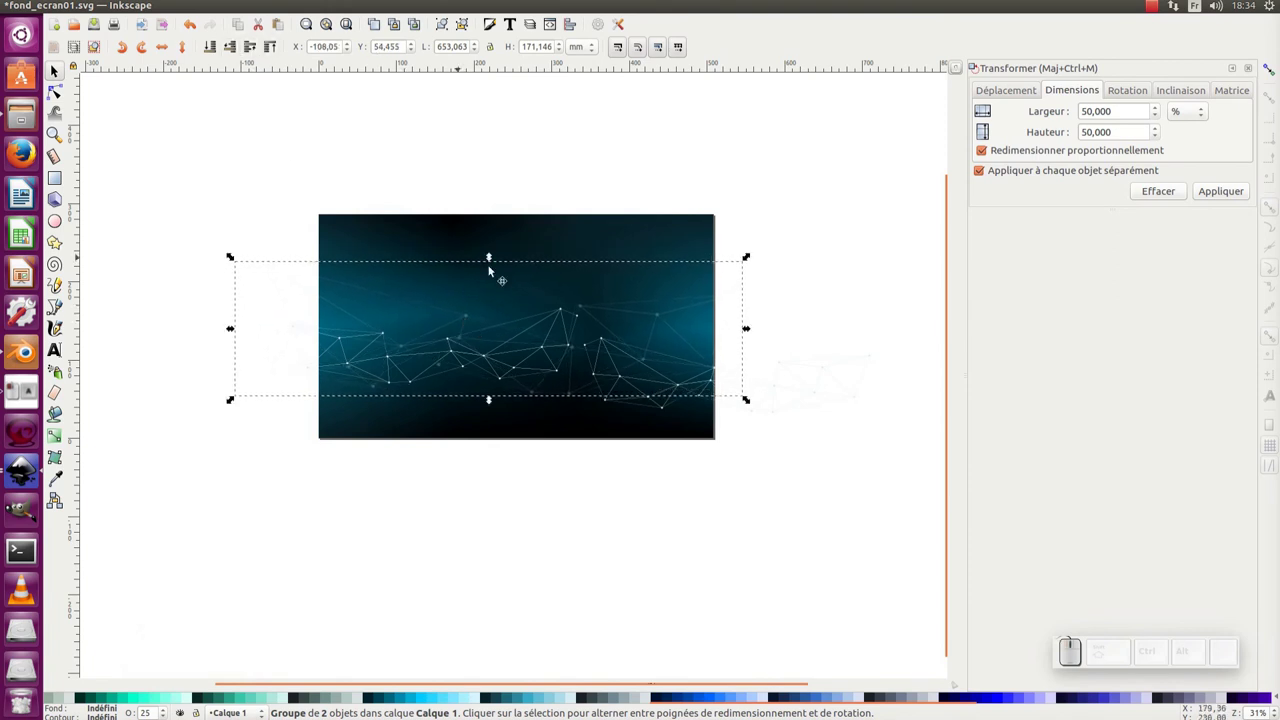
# Duplicate the faint network, enlarge it across the background and lower it behind the main one
pyautogui.press('ctrl+d')
pyautogui.moveTo(477, 318); pyautogui.dragTo(821, 350)
pyautogui.moveTo(807, 373); pyautogui.dragTo(715, 420)
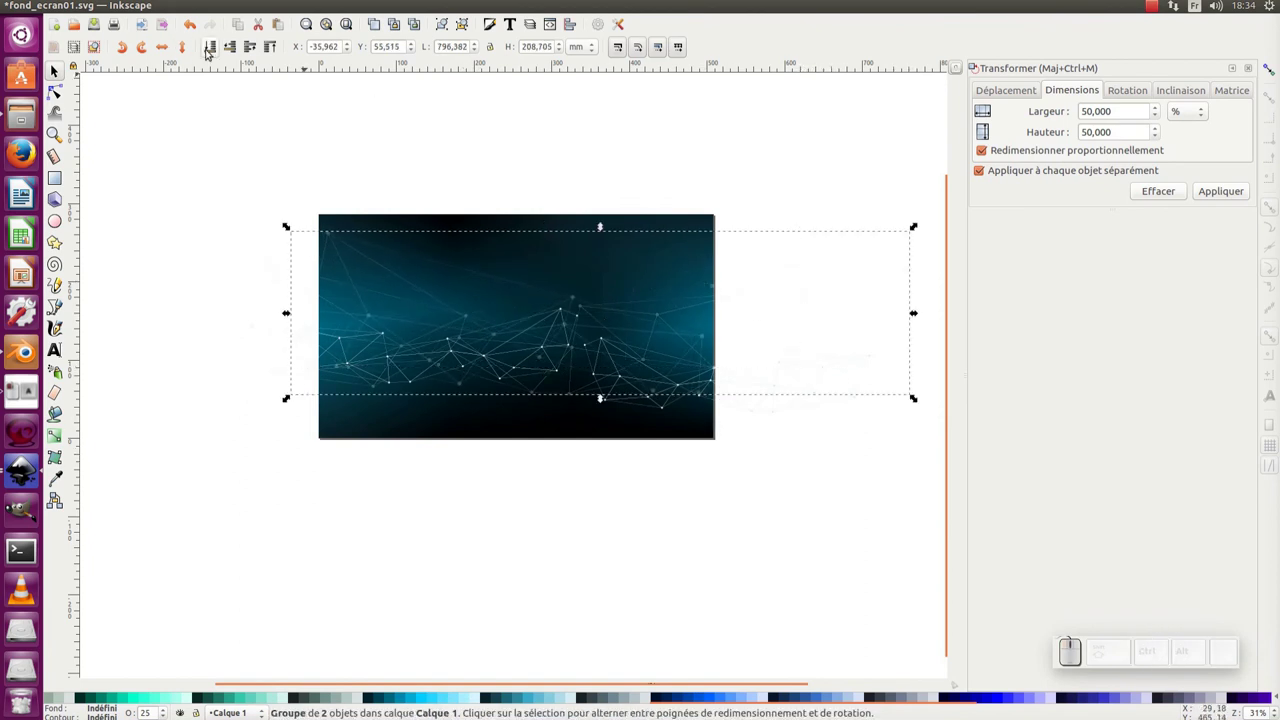
pyautogui.click(189, 52)
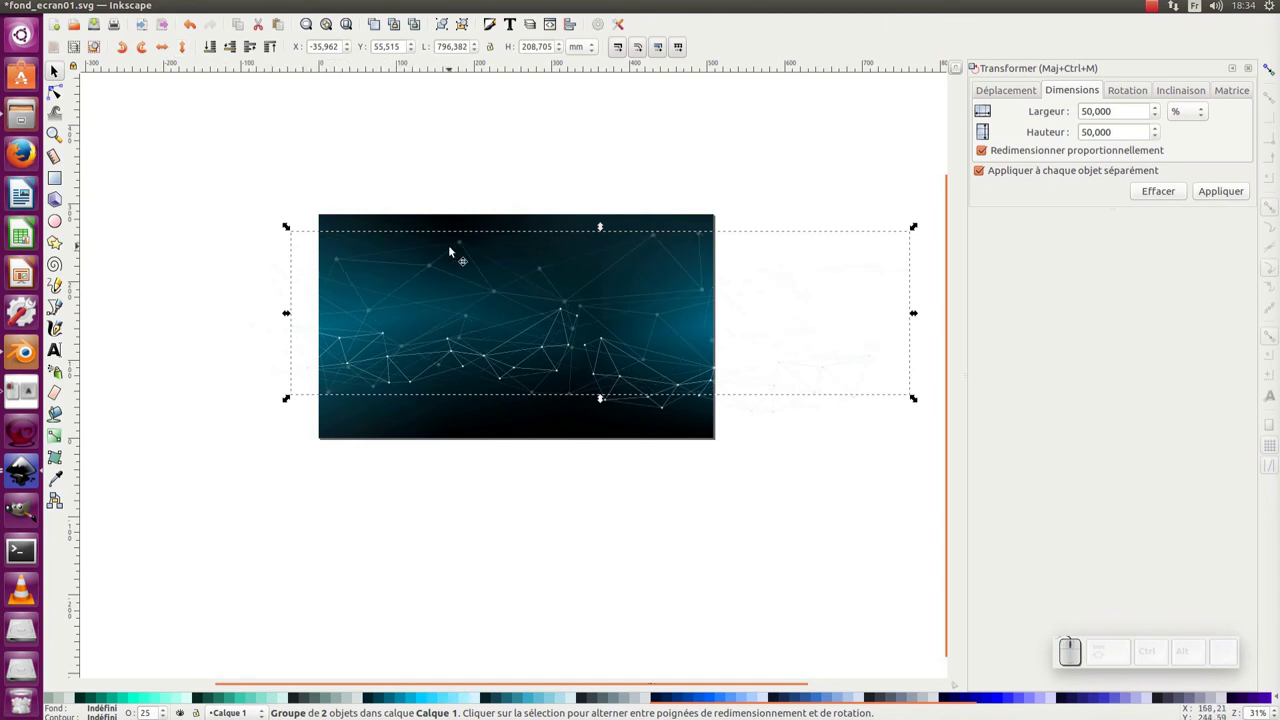
pyautogui.moveTo(499, 299); pyautogui.dragTo(490, 332)
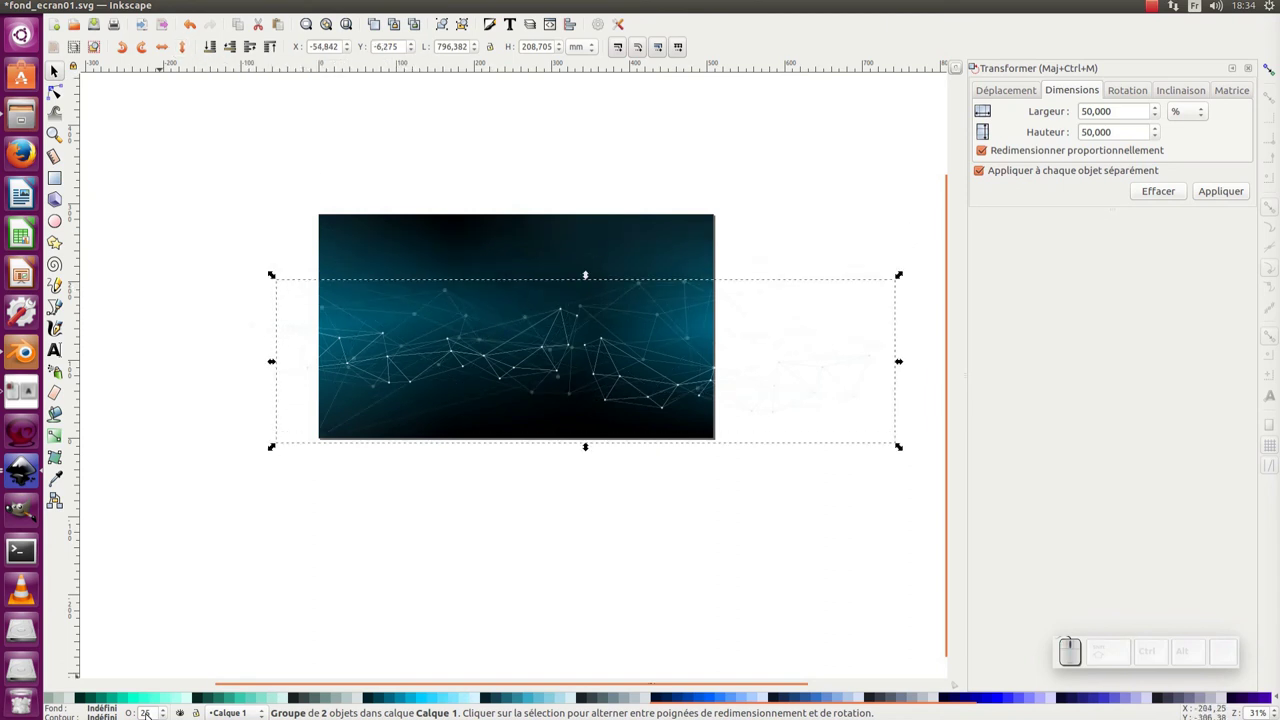
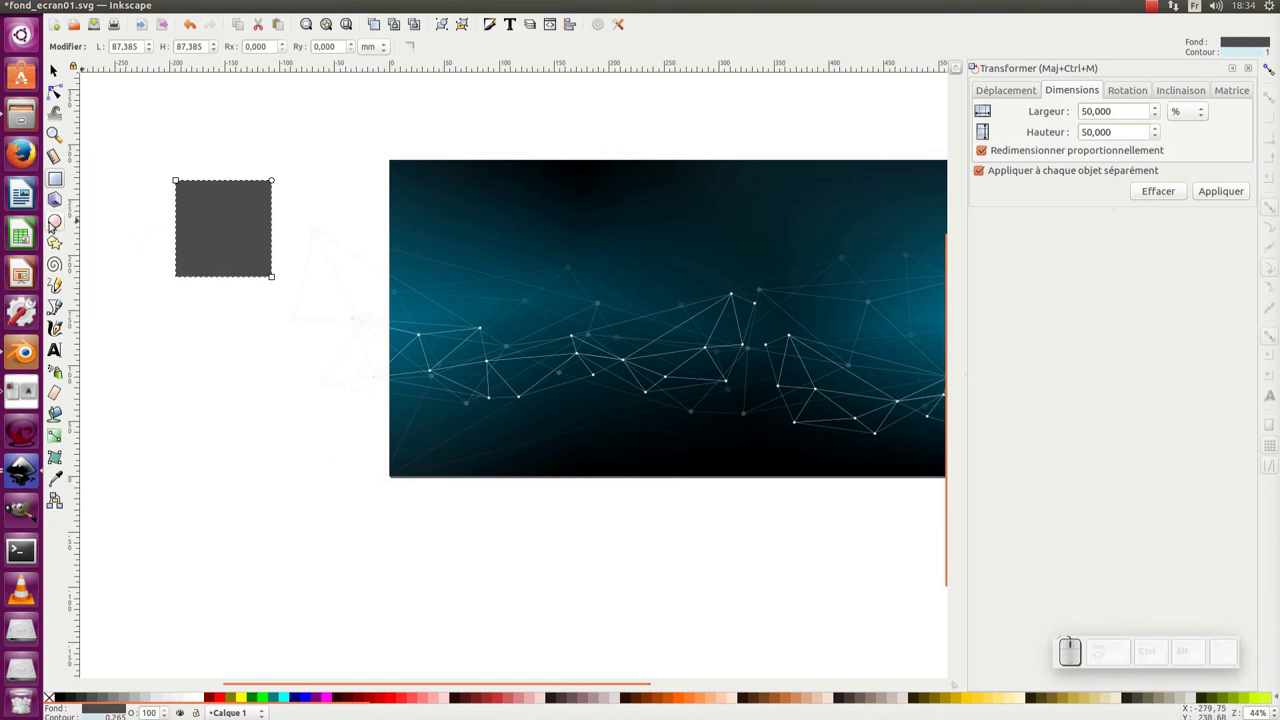
# Switch to the Ellipse tool to draw the circle on the grey square
pyautogui.click(65, 230)
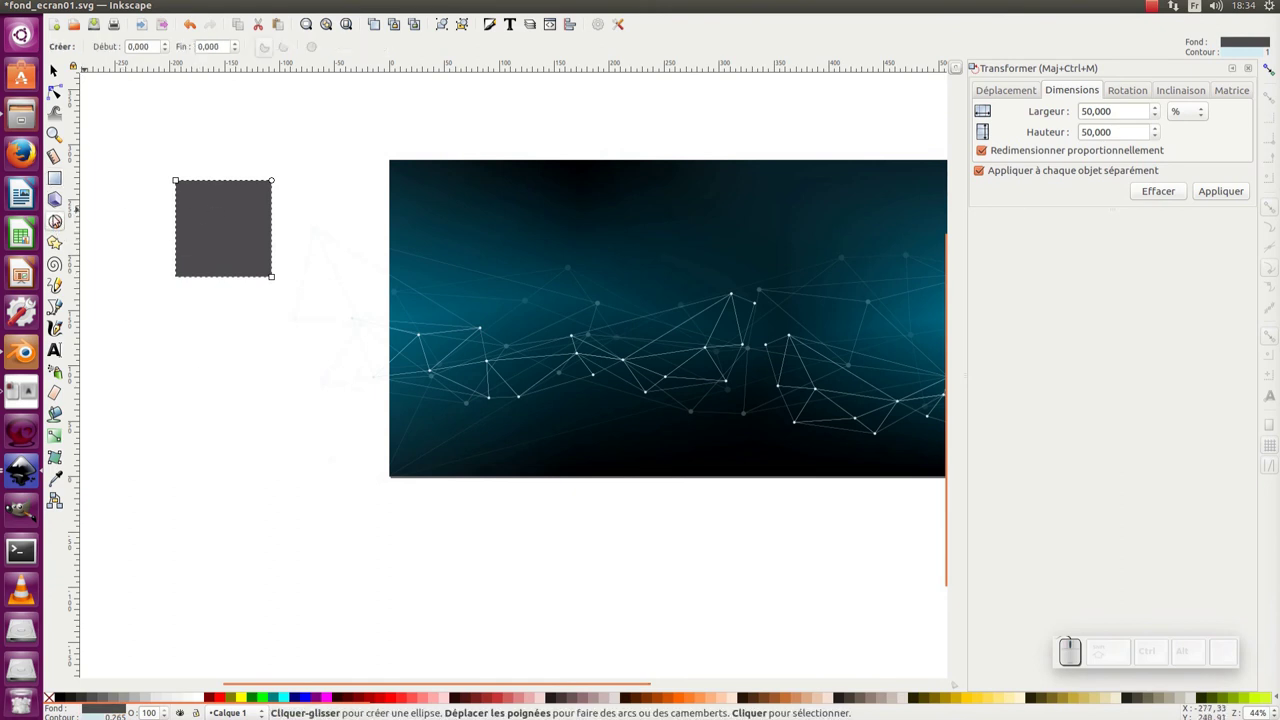
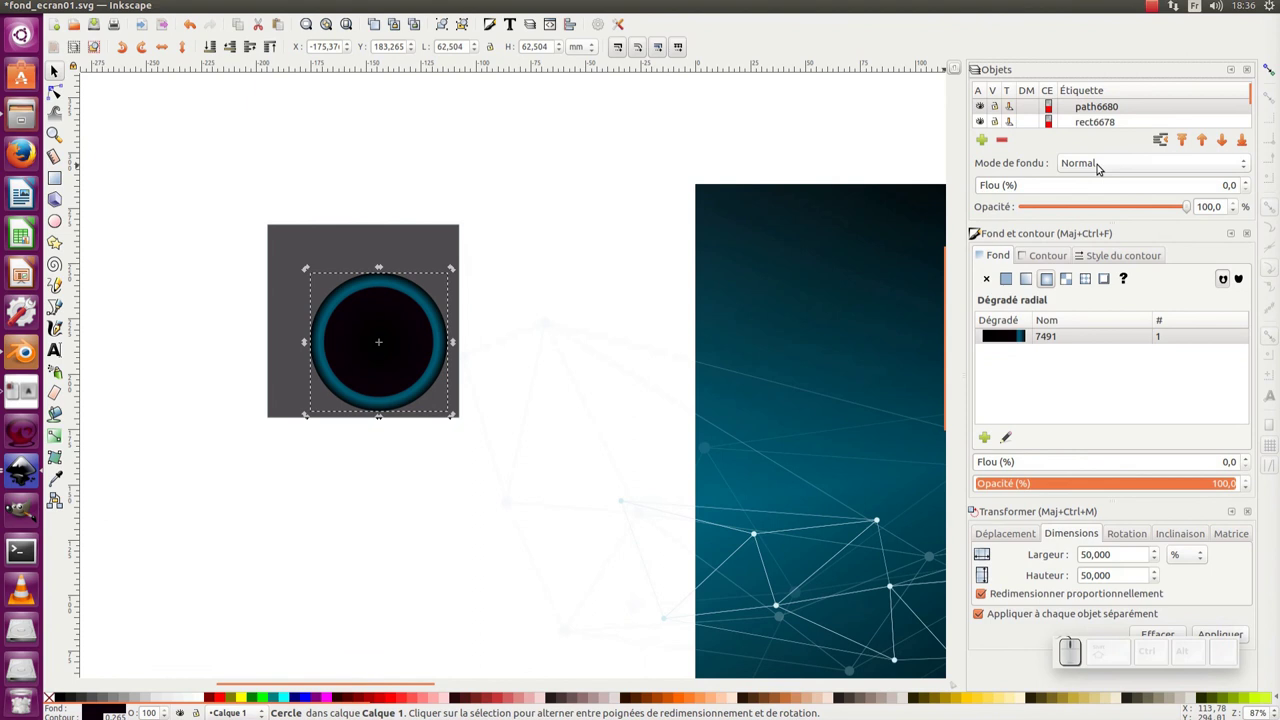
# Enlarge the gradient circle and set its blend mode to Color Dodge for a glowing ring
pyautogui.moveTo(423, 361); pyautogui.dragTo(426, 275)
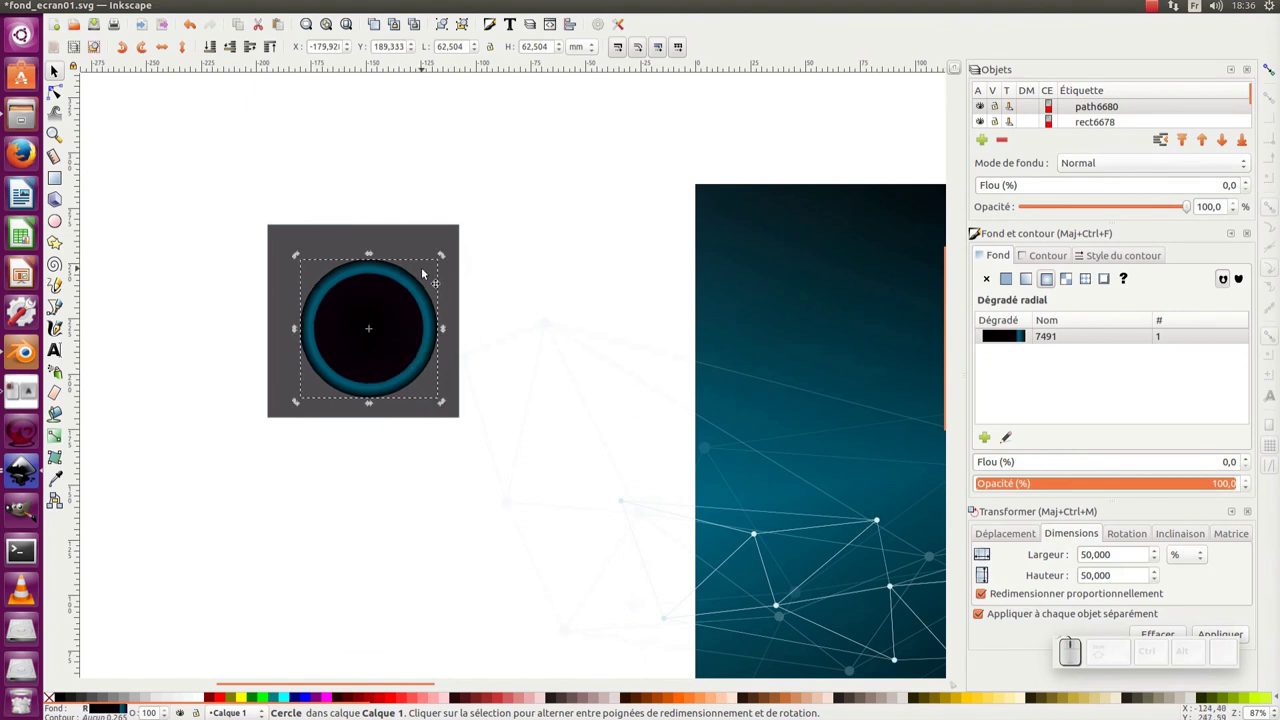
pyautogui.click(1096, 161)
pyautogui.click(1118, 278)
pyautogui.click(545, 364)
pyautogui.click(422, 363)
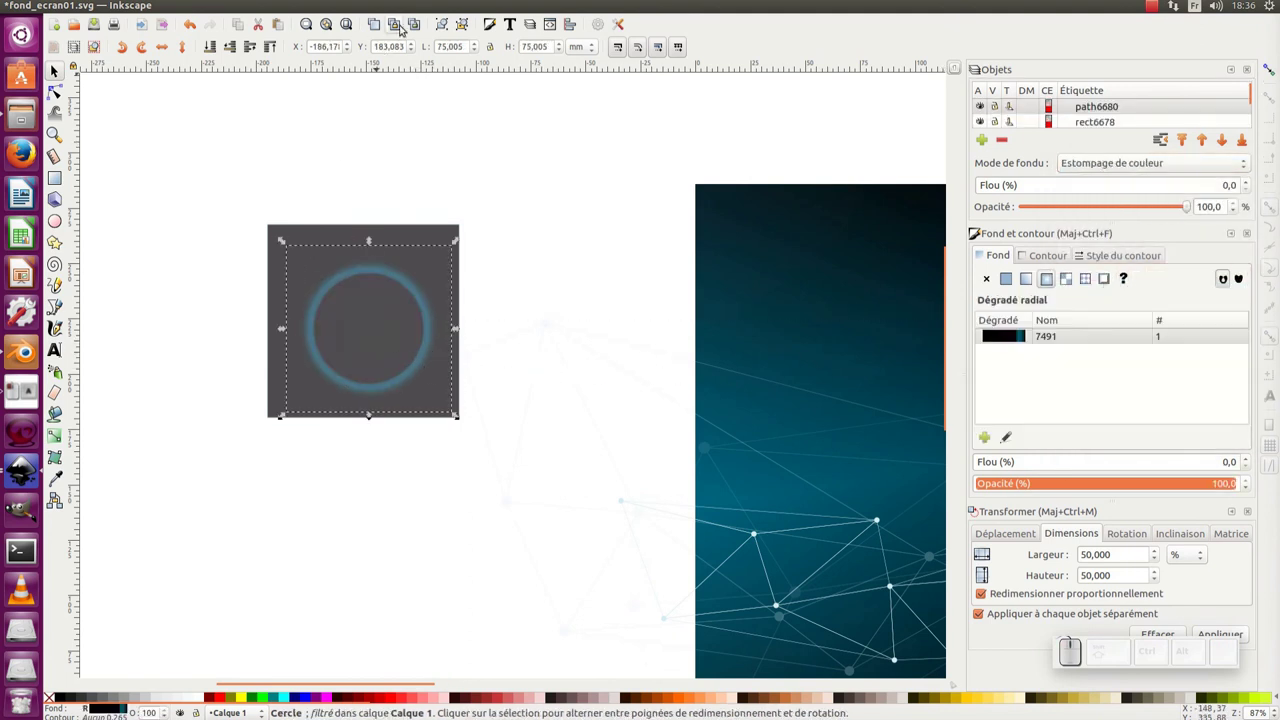
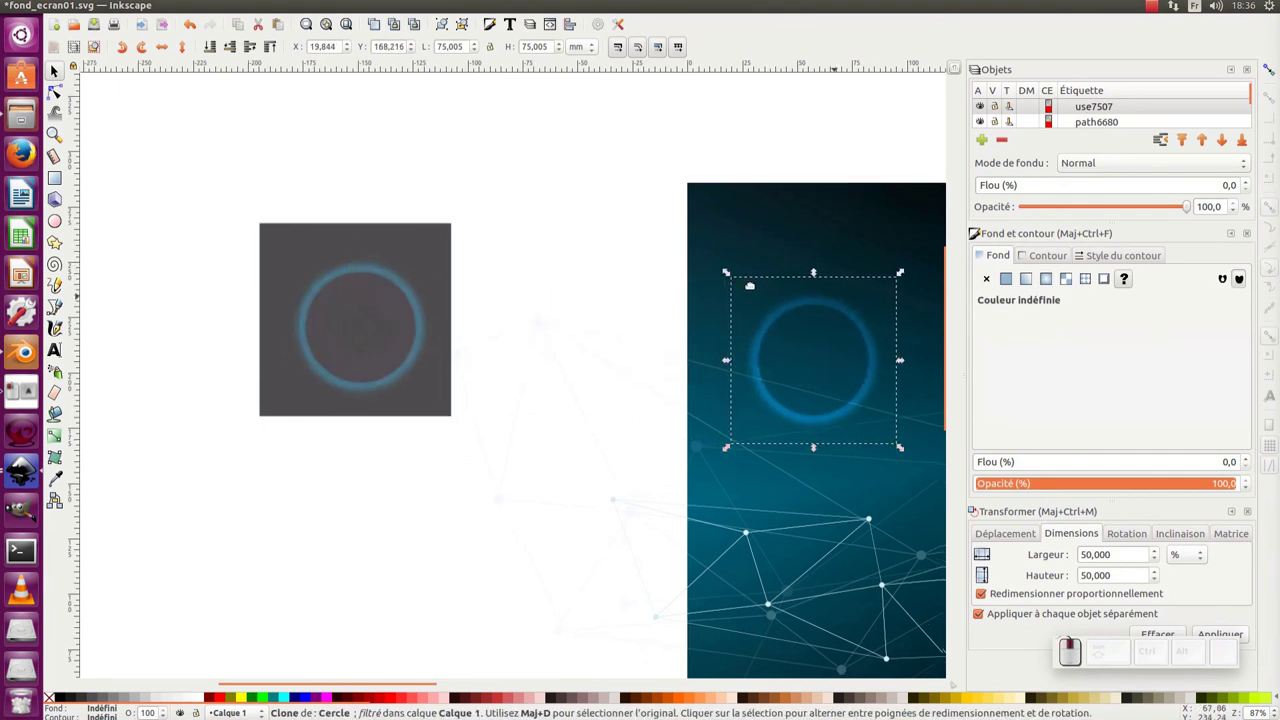
# Move the ring clone onto the teal wallpaper and place it near the left side
pyautogui.click(464, 229)
pyautogui.moveTo(679, 245); pyautogui.dragTo(662, 192)
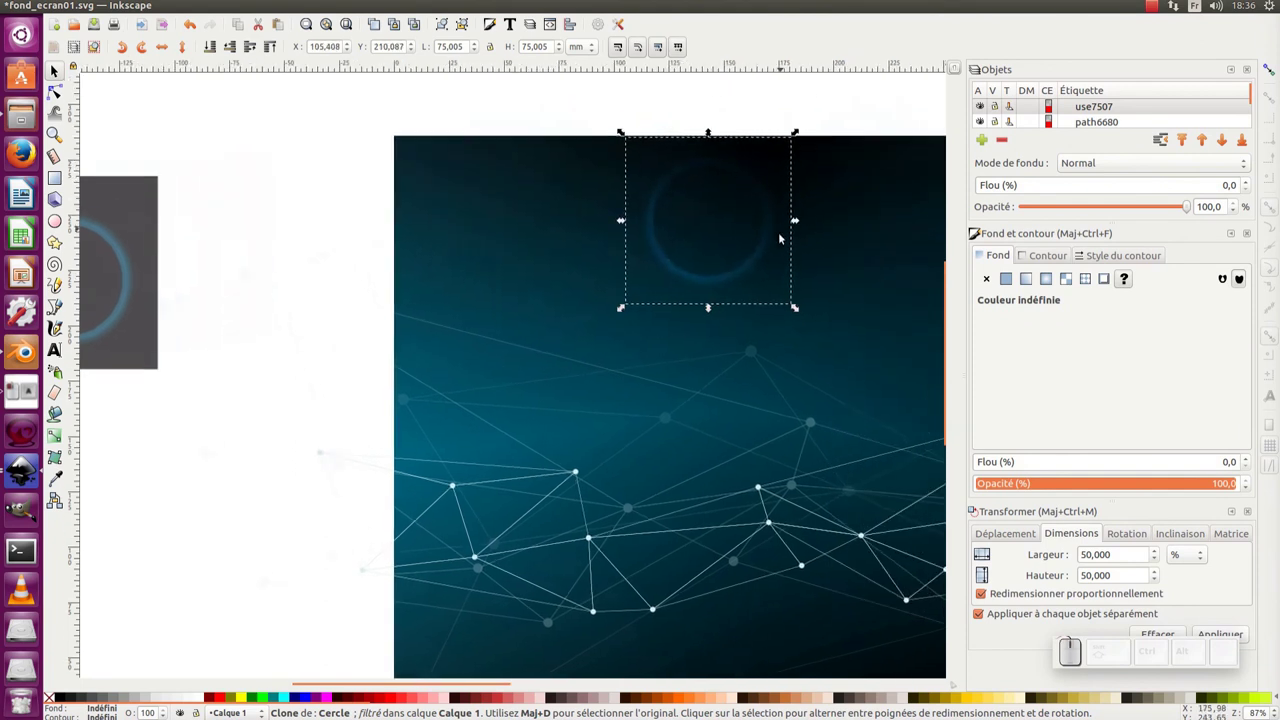
pyautogui.moveTo(769, 201); pyautogui.dragTo(585, 384)
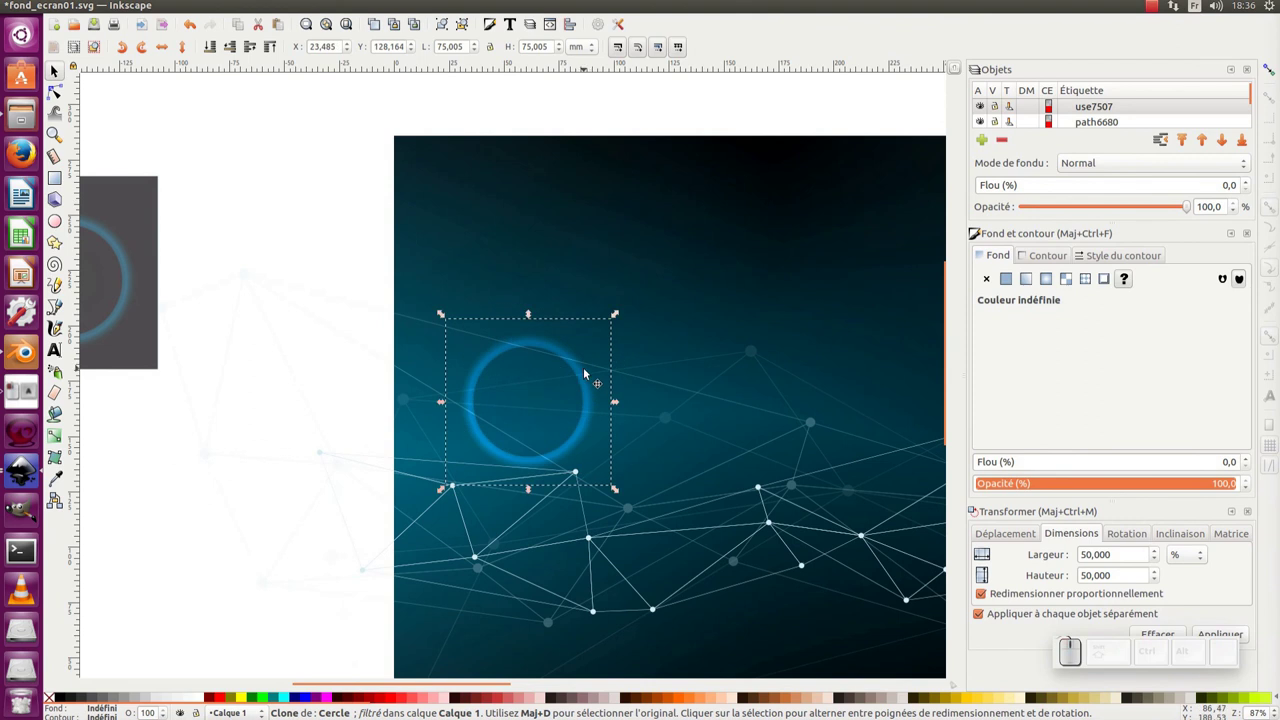
pyautogui.press('KP_Subtract')
pyautogui.moveTo(589, 375); pyautogui.dragTo(389, 319)
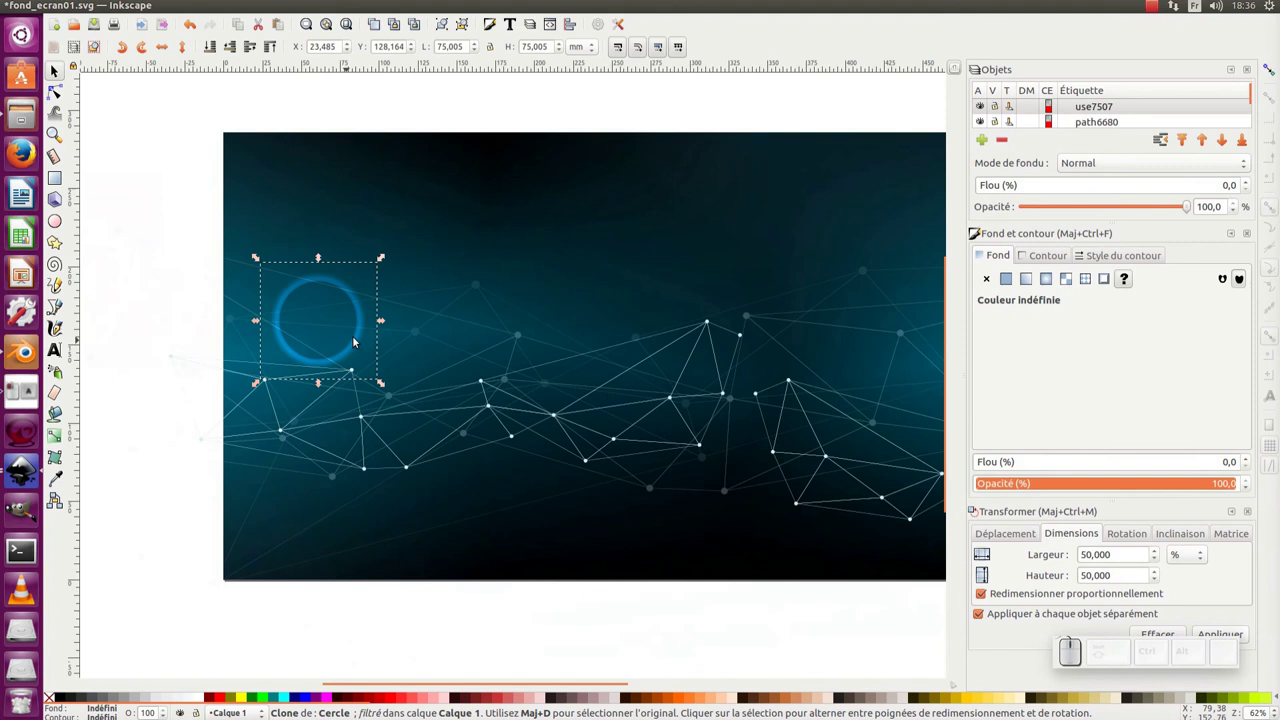
# Duplicate the ring several times, moving and resizing each copy across the wallpaper
pyautogui.press('ctrl+d')
pyautogui.moveTo(359, 311); pyautogui.dragTo(460, 230)
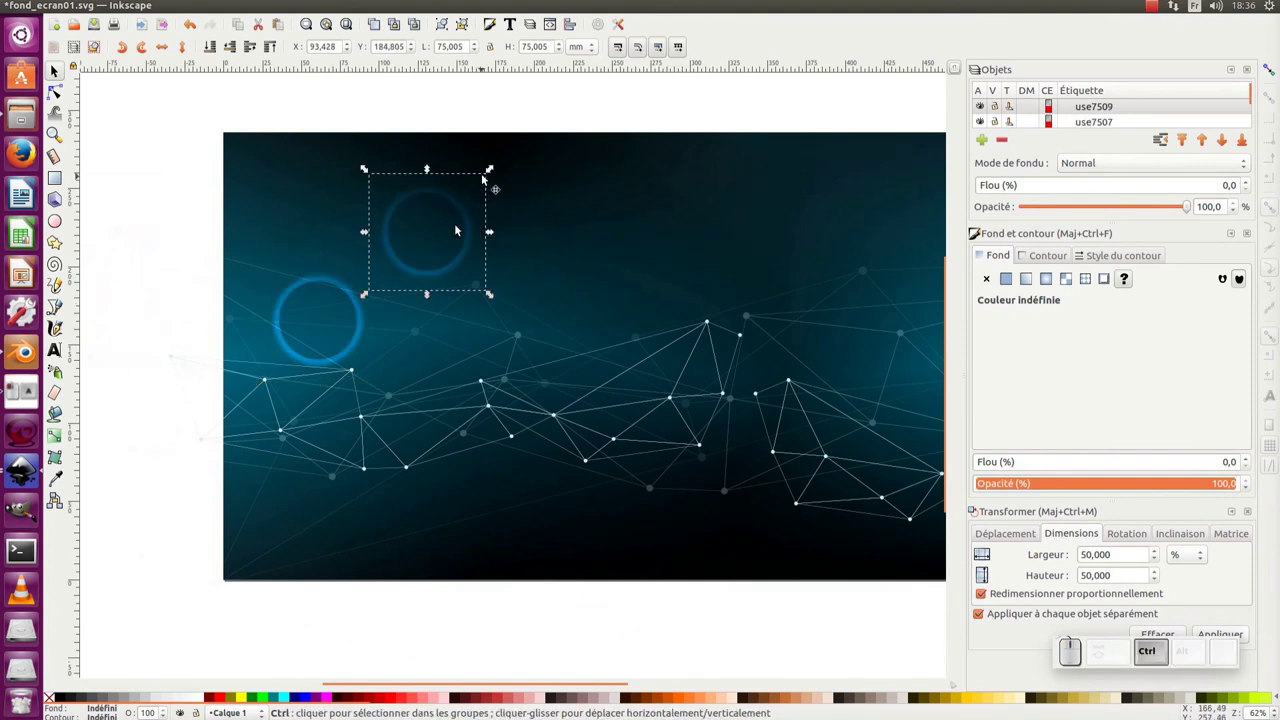
pyautogui.moveTo(460, 230); pyautogui.dragTo(567, 211)
pyautogui.press('ctrl+d')
pyautogui.moveTo(368, 115); pyautogui.dragTo(514, 267)
pyautogui.moveTo(526, 283); pyautogui.dragTo(666, 483)
pyautogui.press('space')
pyautogui.moveTo(653, 470); pyautogui.dragTo(734, 419)
pyautogui.click(536, 400)
pyautogui.moveTo(505, 401); pyautogui.dragTo(487, 380)
pyautogui.moveTo(496, 367); pyautogui.dragTo(791, 192)
# Add more ring copies, including a small one shrunk near the top-right corner
pyautogui.press('space')
pyautogui.moveTo(752, 222); pyautogui.dragTo(579, 389)
pyautogui.moveTo(576, 385); pyautogui.dragTo(775, 438)
pyautogui.press('space')
pyautogui.press('space')
pyautogui.press('space')
pyautogui.moveTo(779, 436); pyautogui.dragTo(769, 405)
pyautogui.moveTo(768, 408); pyautogui.dragTo(723, 406)
pyautogui.moveTo(710, 399); pyautogui.dragTo(737, 155)
pyautogui.moveTo(738, 176); pyautogui.dragTo(775, 172)
pyautogui.moveTo(767, 174); pyautogui.dragTo(1180, 82)
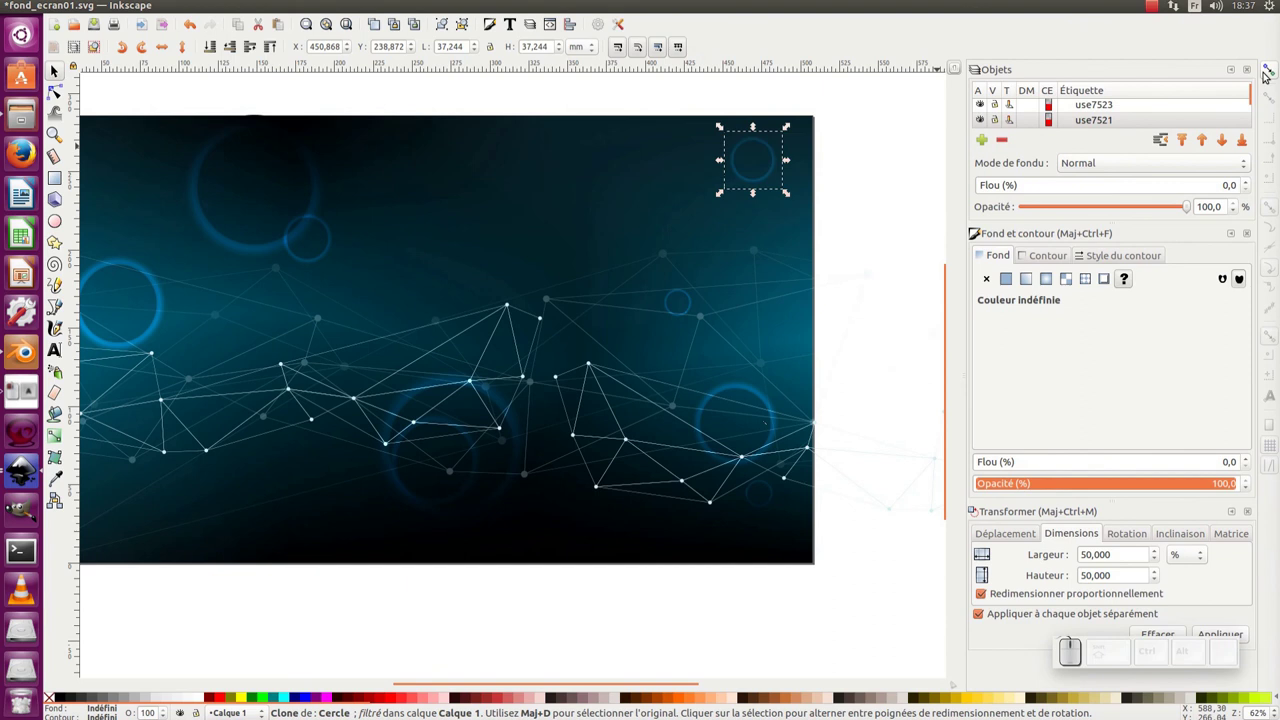